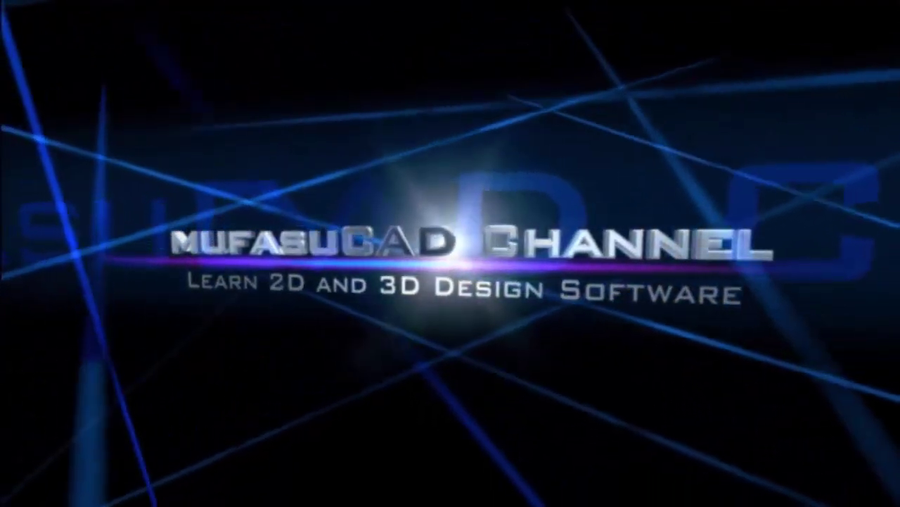
Start a sketch on the top plane with a centred rectangle 135 long
key("Print")
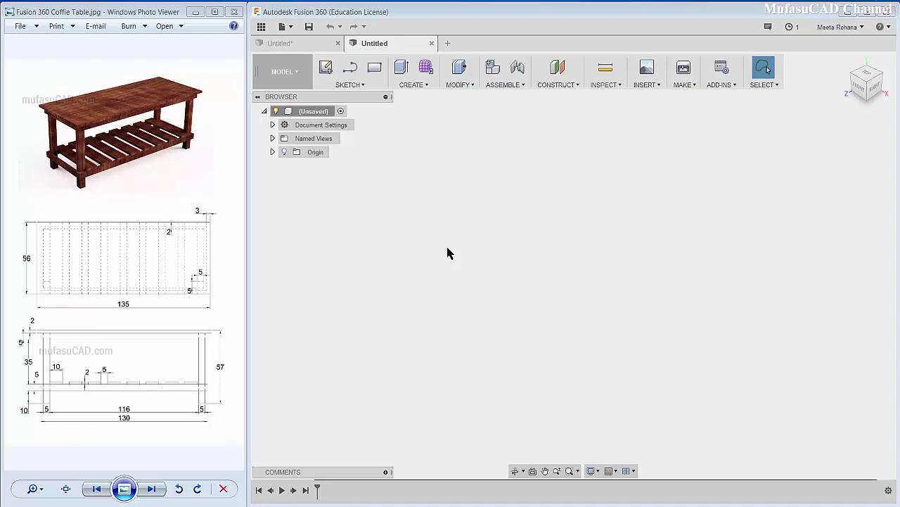
left_click(452, 253)
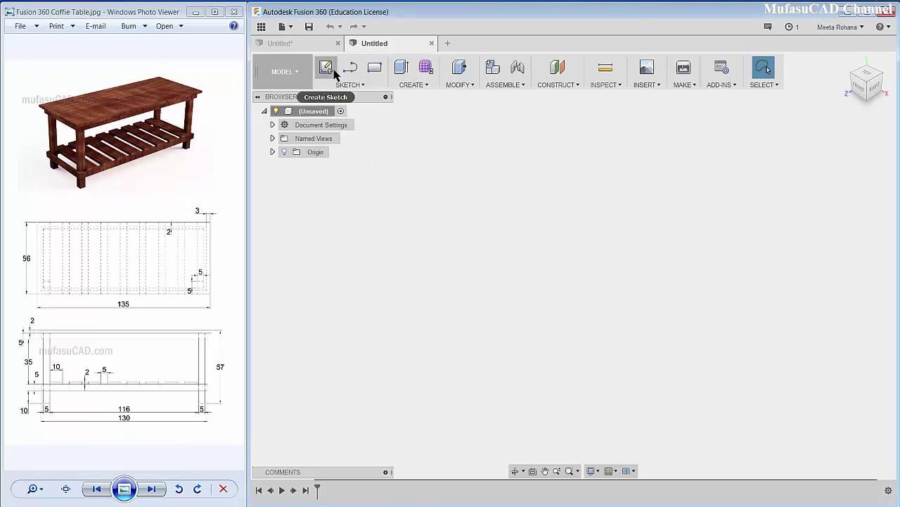
left_click(333, 70)
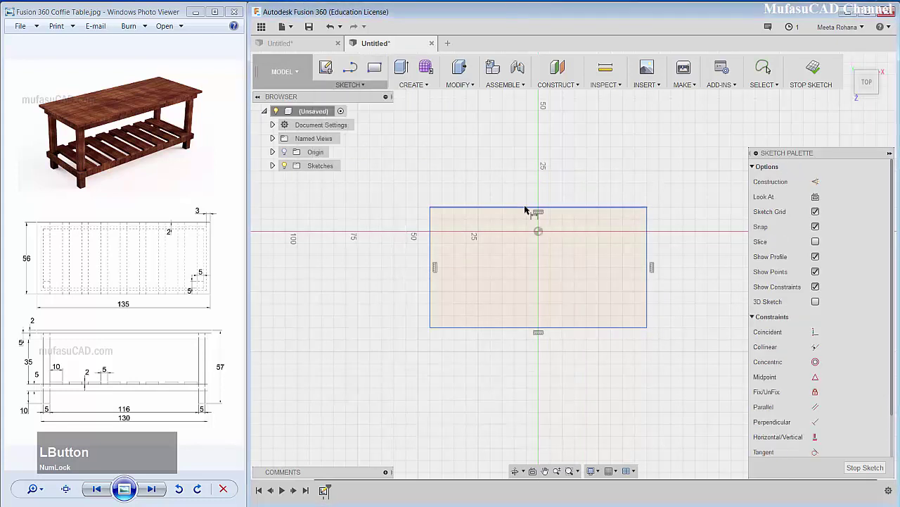
type("135")
key("Return")
scroll("down", 3)
scroll("up", 3)
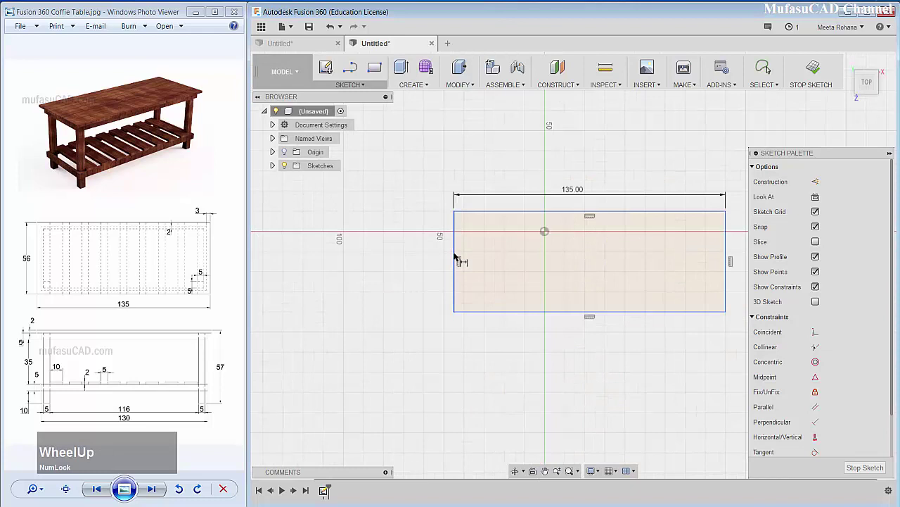
Dimension the rectangle's short side to 56, completing the 135 by 56 tabletop outline
left_click(462, 258)
type("56")
key("Return")
scroll("down", 3)
scroll("up", 3)
middle_click(675, 245)
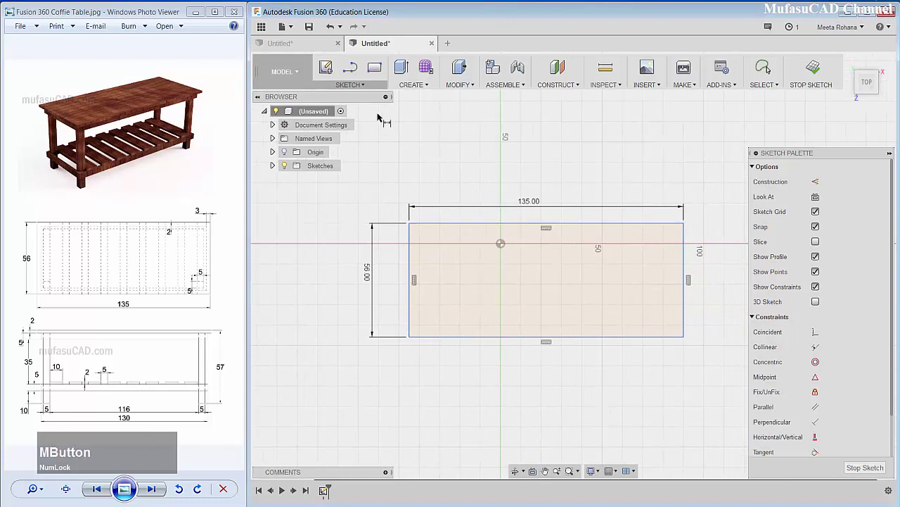
Offset the tabletop rectangle inward by 3 for the first inner outline
left_click(368, 92)
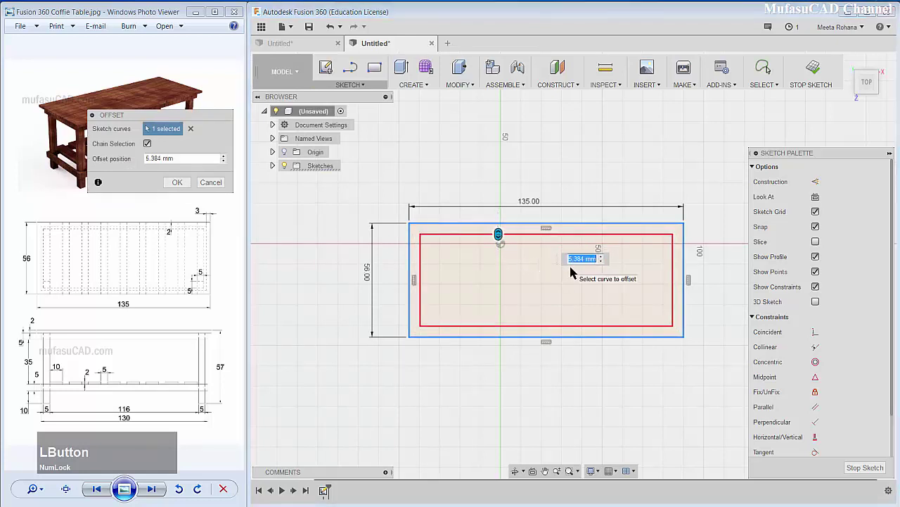
key("3")
key("Return")
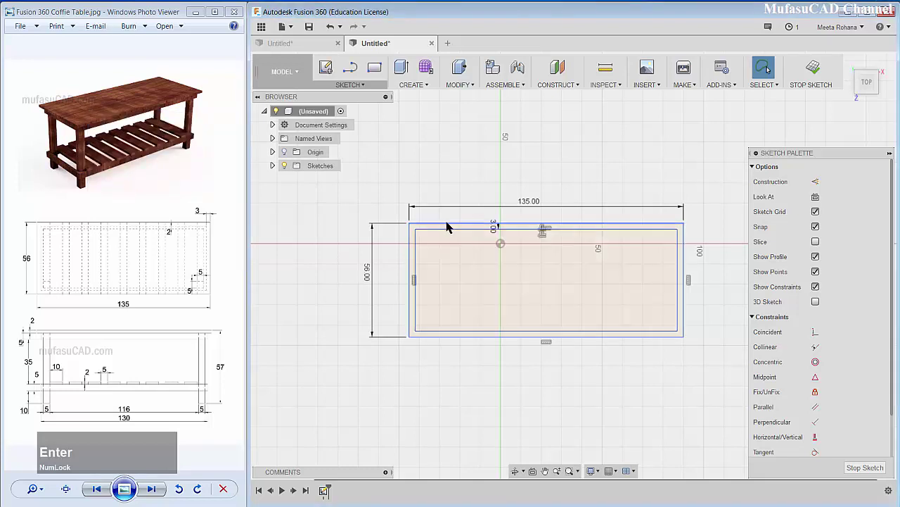
Offset the inner outline inward by 5 for the second outline, correcting a mistyped distance
left_click(367, 91)
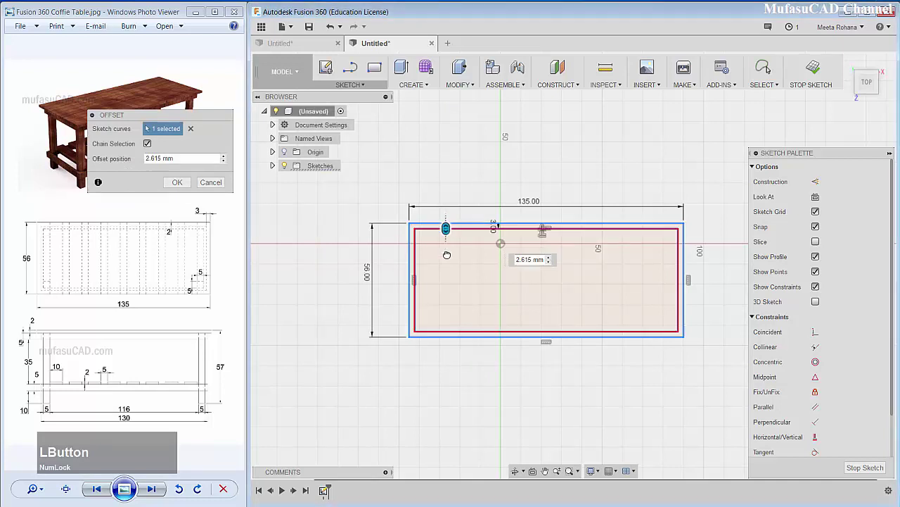
type("6")
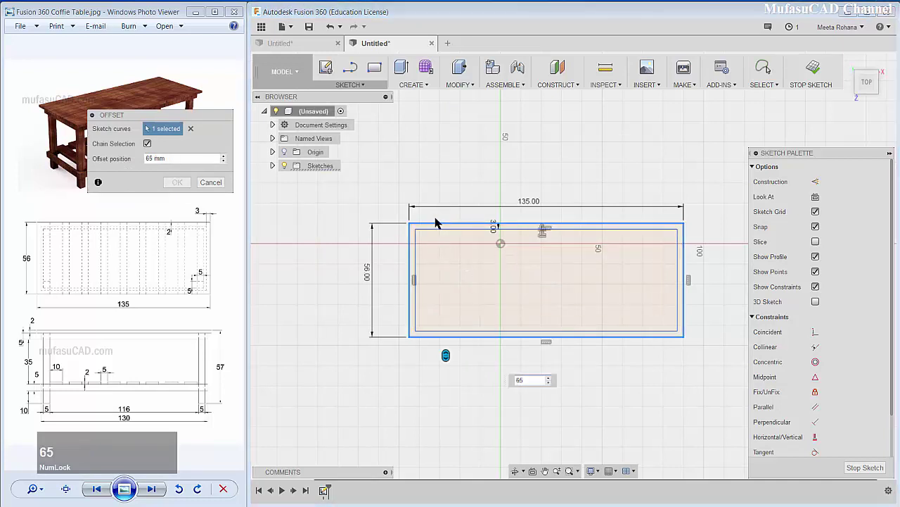
type("5")
key("ctrl+Num_Lock")
key("ctrl+z")
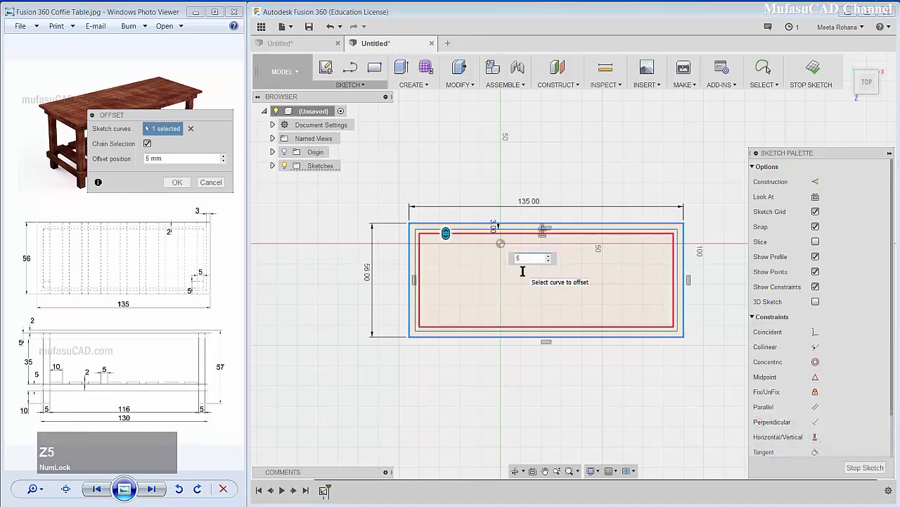
key("Return")
scroll("down", 3)
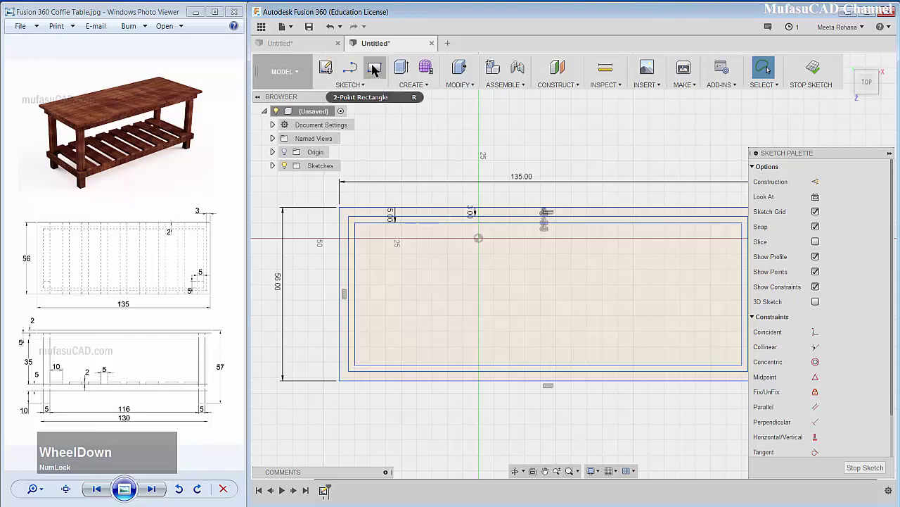
Draw the corner leg squares and dimension the left-hand ones 5 by 5
left_click(378, 70)
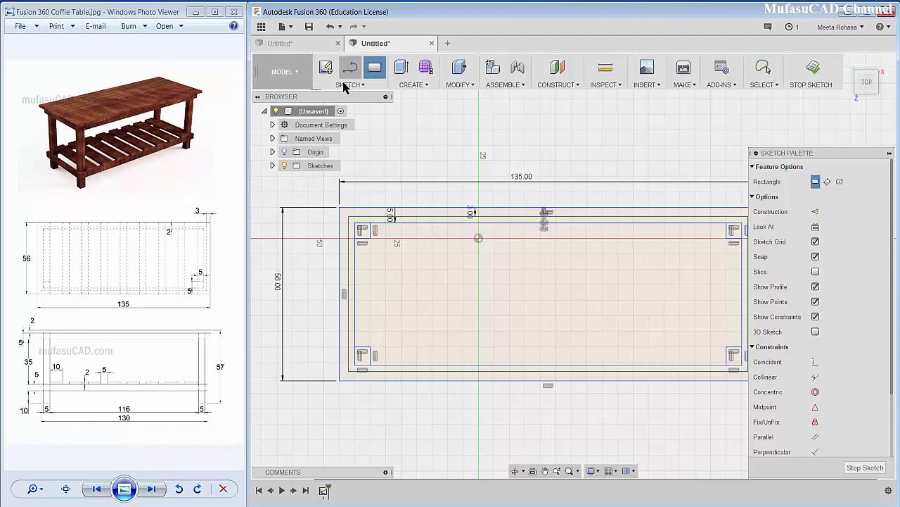
left_click(349, 91)
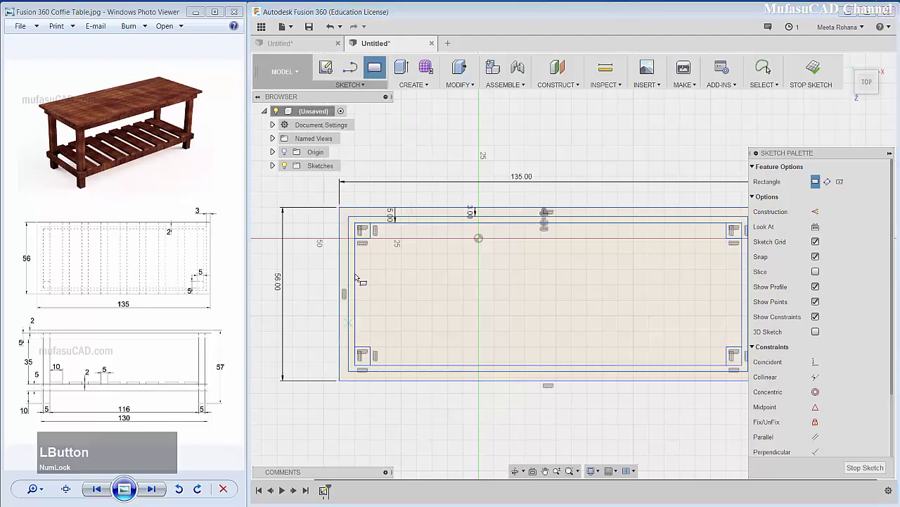
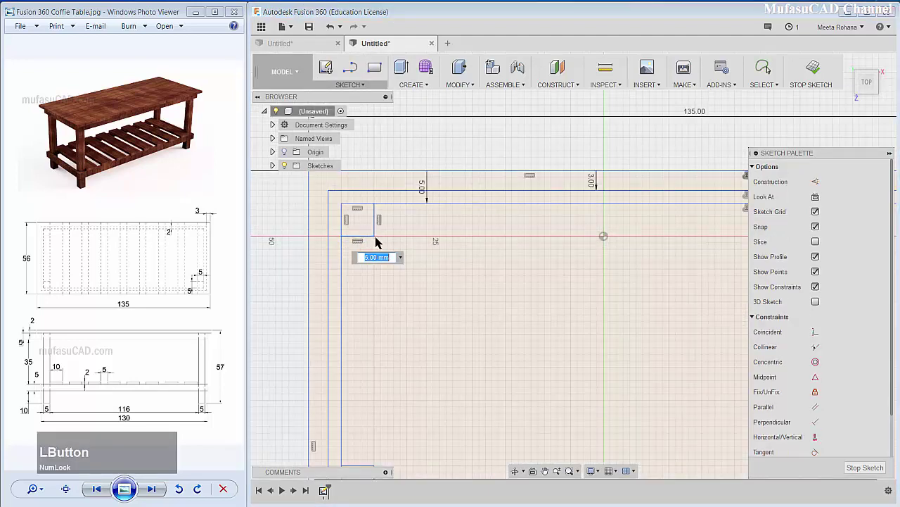
key("Return")
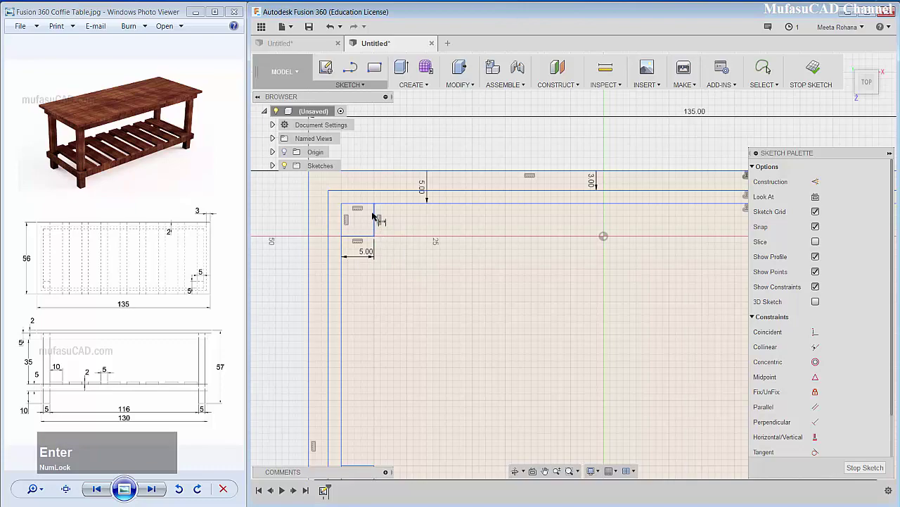
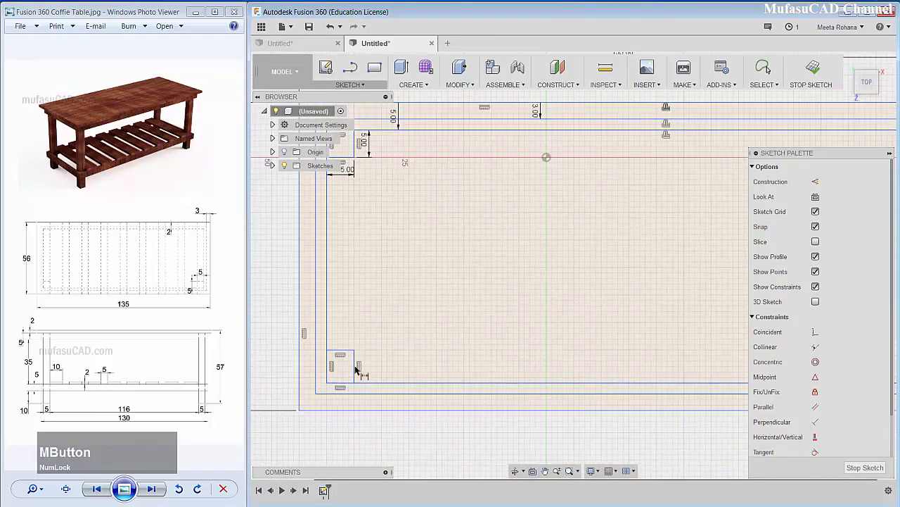
left_click(359, 370)
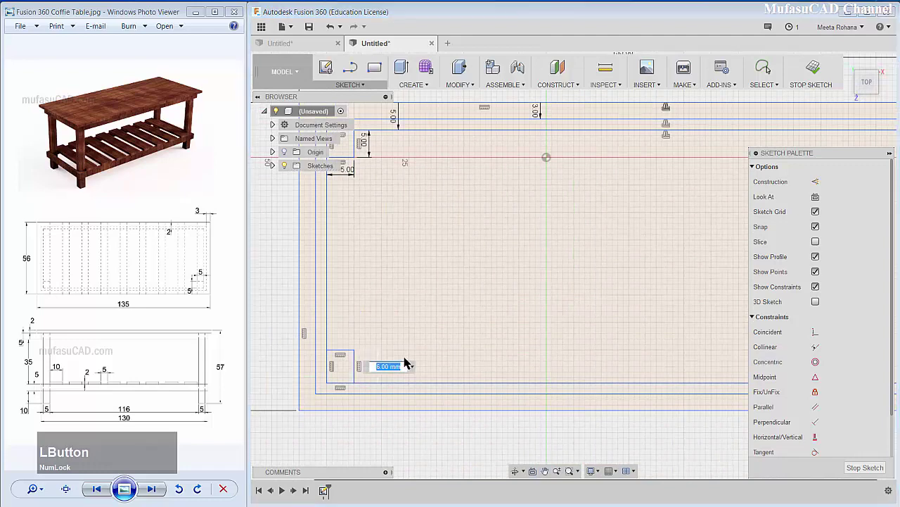
key("5")
key("Return")
left_click(352, 357)
key("Return")
scroll("down", 3)
scroll("up", 3)
Dimension the top-right and bottom-right corner squares 5 by 5
middle_click(626, 295)
left_click(554, 208)
key("Return")
left_click(561, 217)
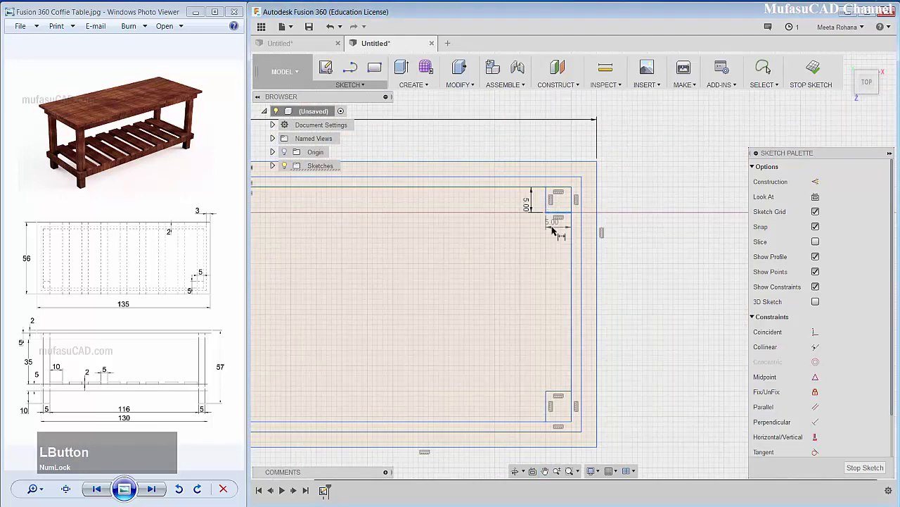
key("Return")
left_click(565, 396)
key("Return")
left_click(549, 410)
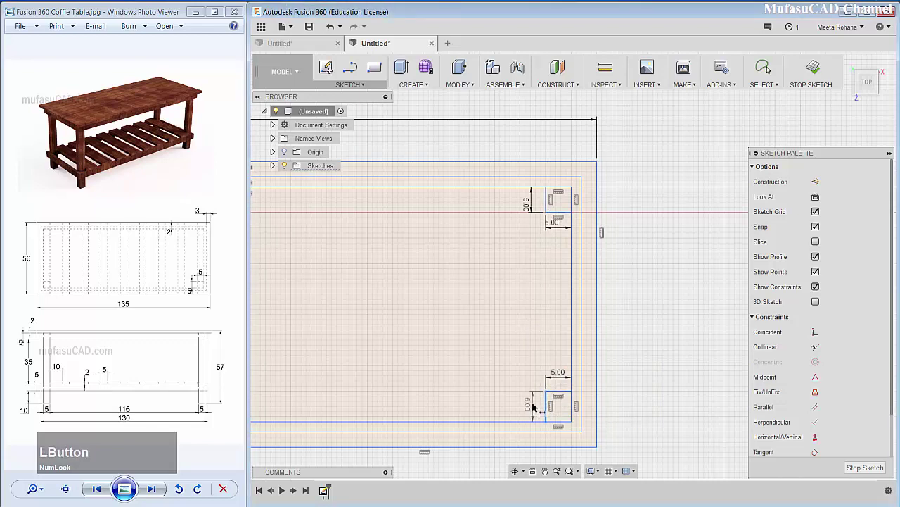
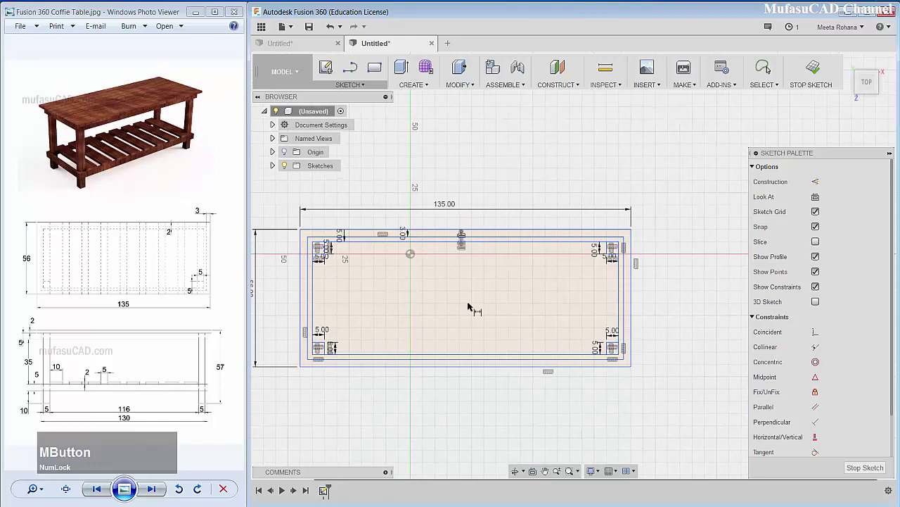
Extrude all seven sketch profiles 2 thick as a new tabletop body
middle_click(486, 324)
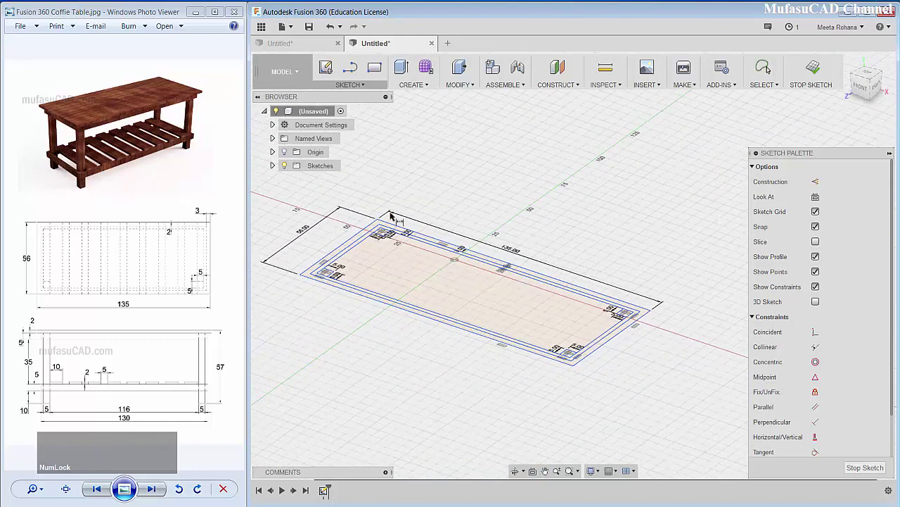
left_click(406, 78)
scroll("down", 3)
left_click(357, 258)
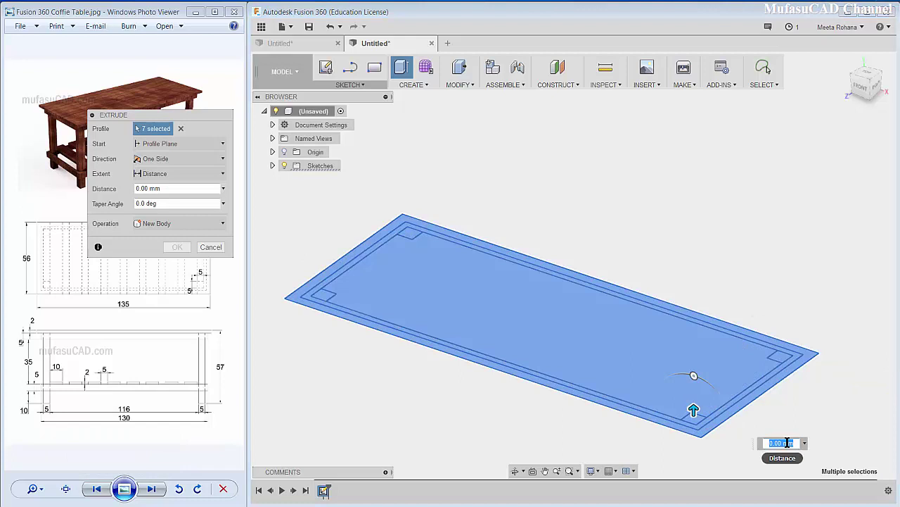
key("2")
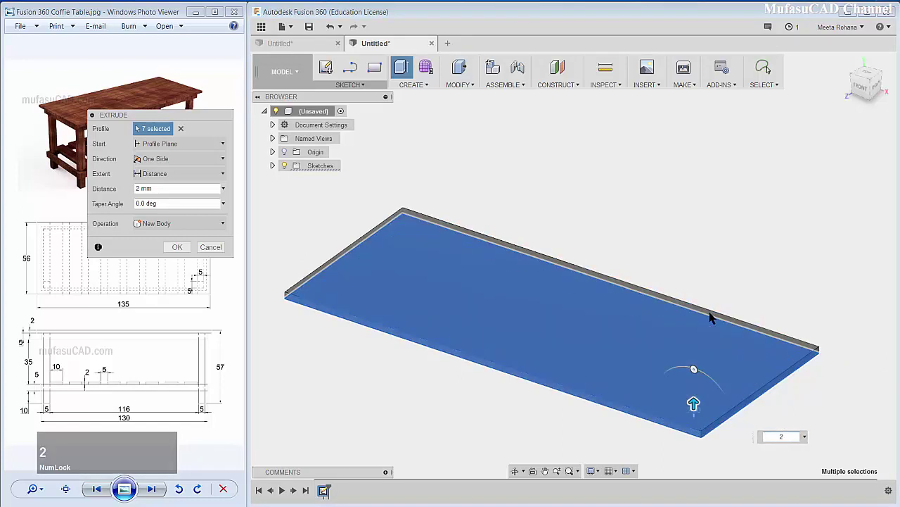
key("Return")
middle_click(552, 265)
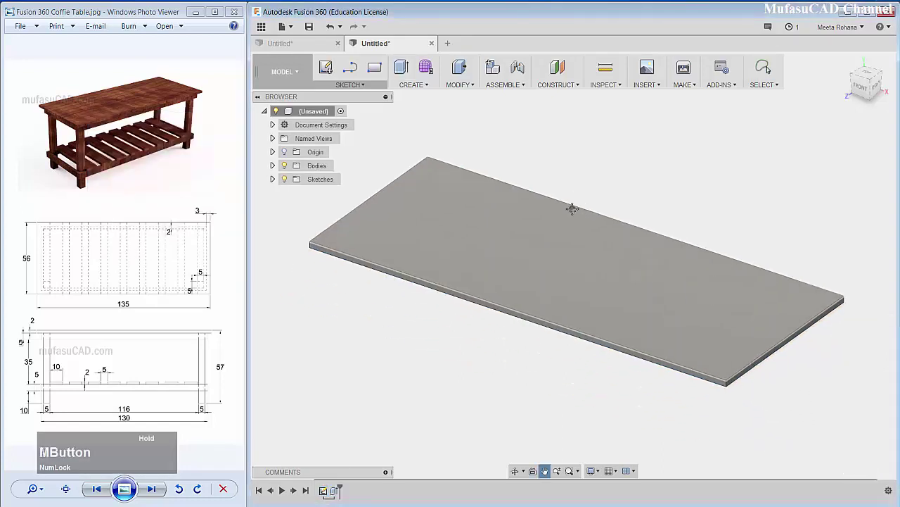
Extrude the offset rim outline -5 to join a rim band under the tabletop
left_click(274, 185)
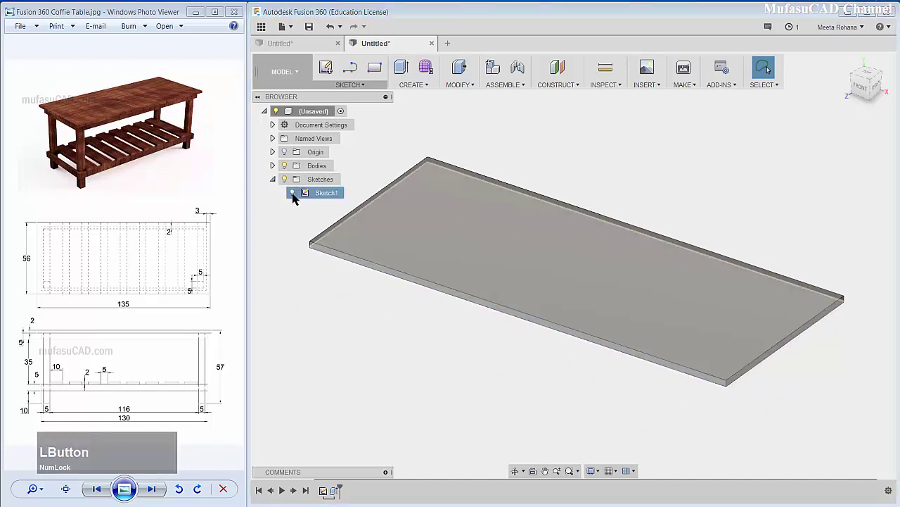
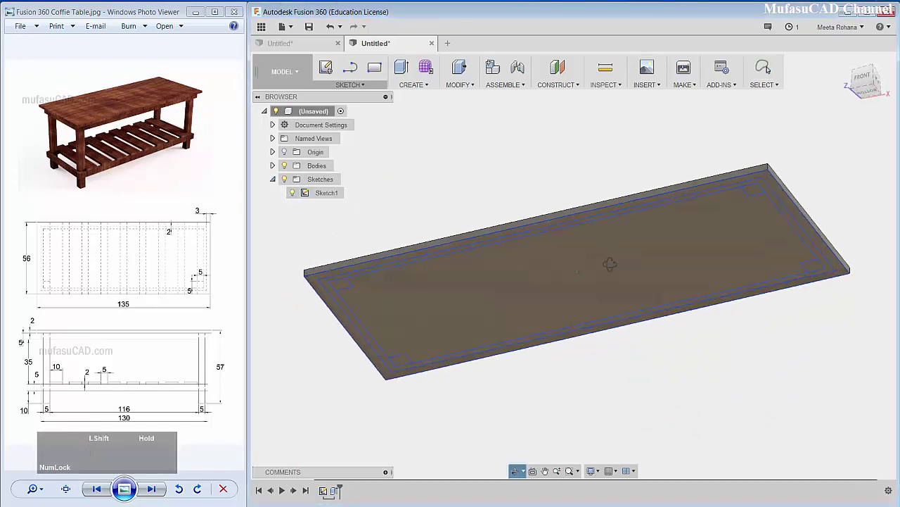
scroll("down", 3)
left_click(408, 73)
scroll("down", 3)
left_click(364, 278)
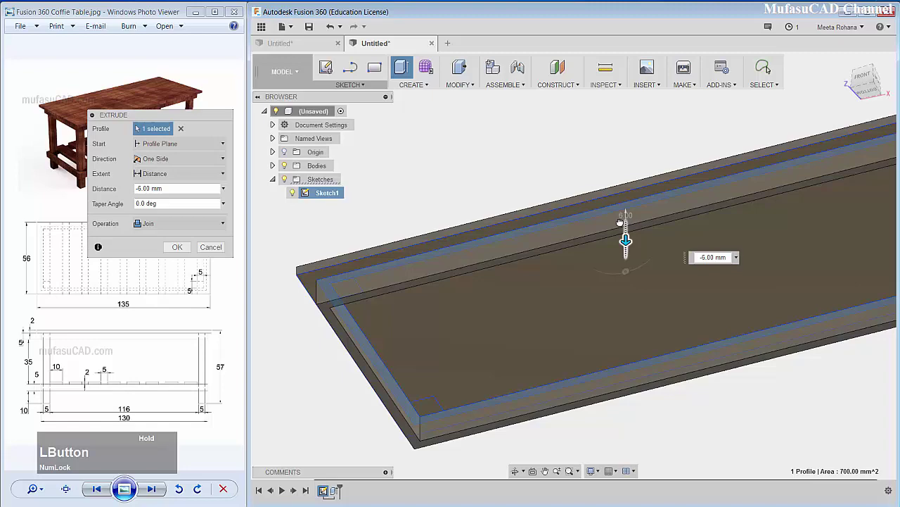
type("-5")
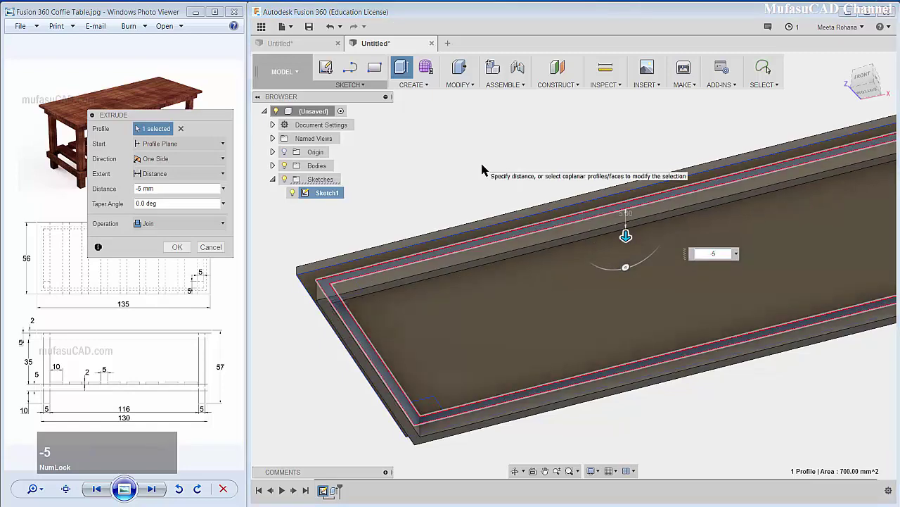
key("Return")
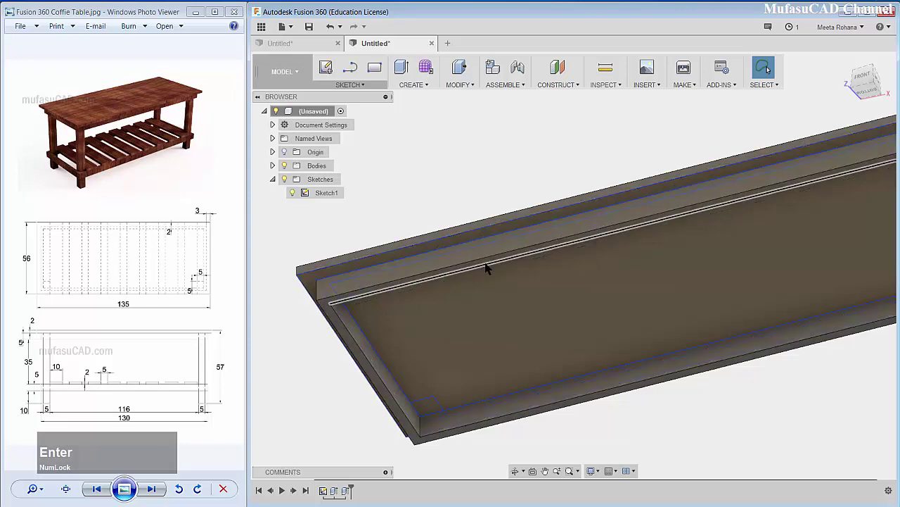
scroll("up", 3)
scroll("down", 3)
Extrude the four corner squares -55 with Join to form the table legs
left_click(408, 69)
middle_click(550, 284)
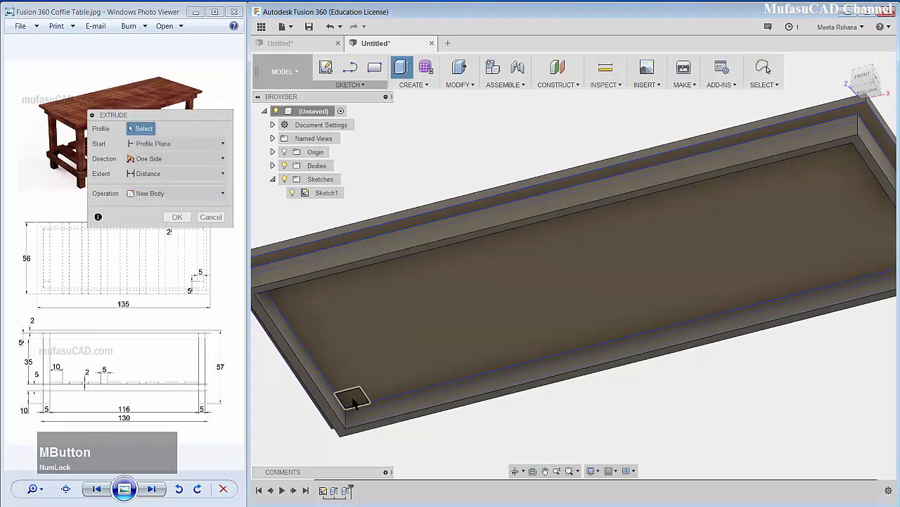
left_click(357, 403)
middle_click(399, 332)
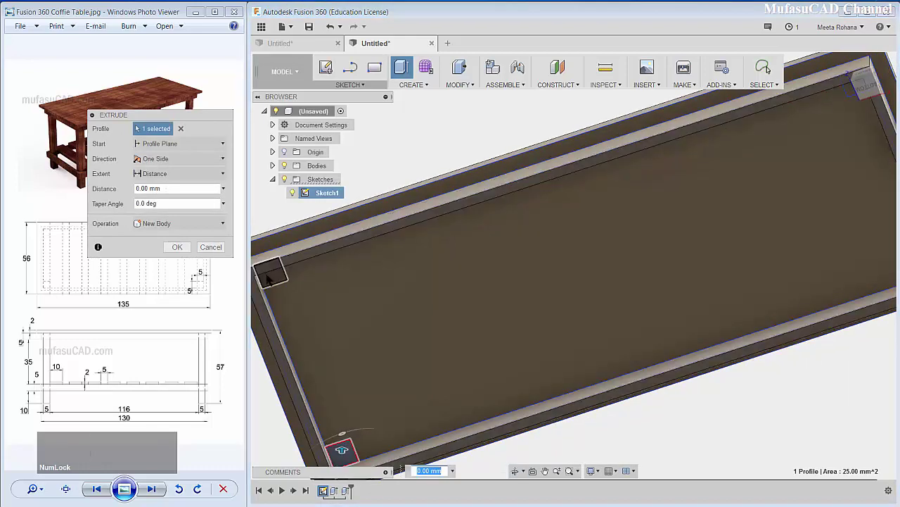
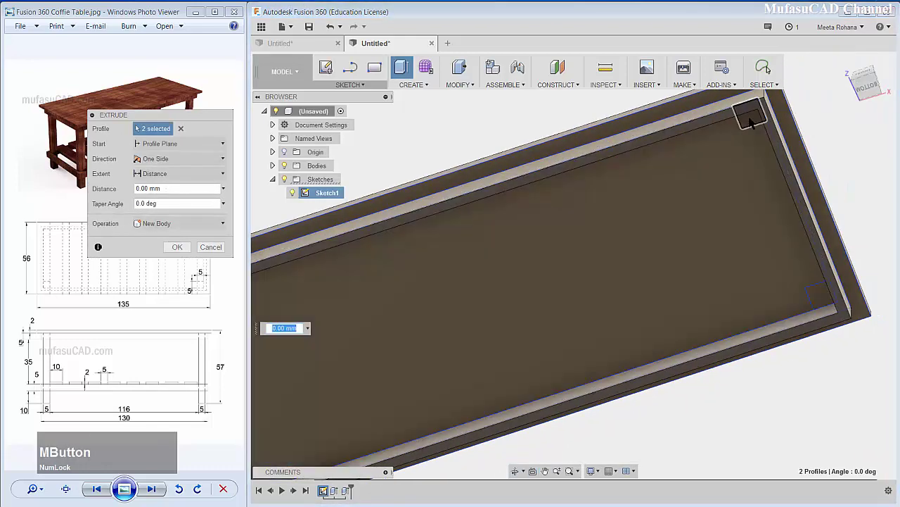
left_click(753, 122)
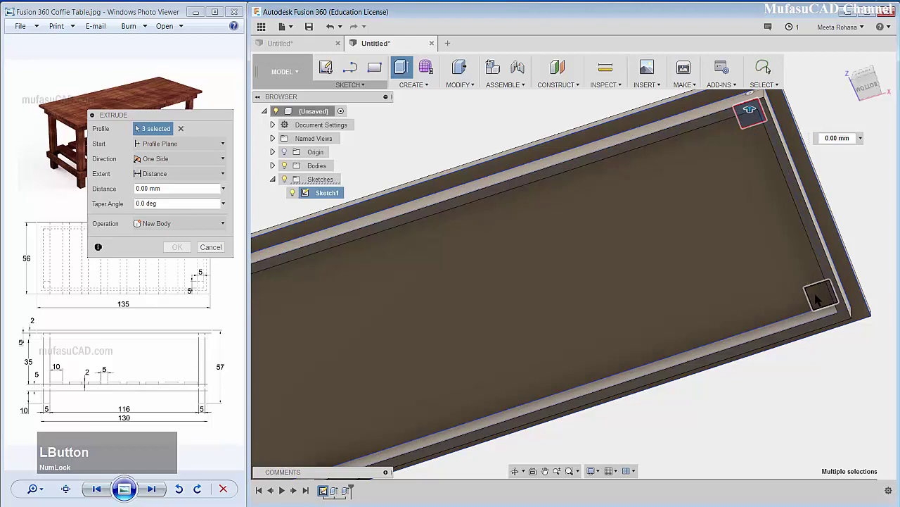
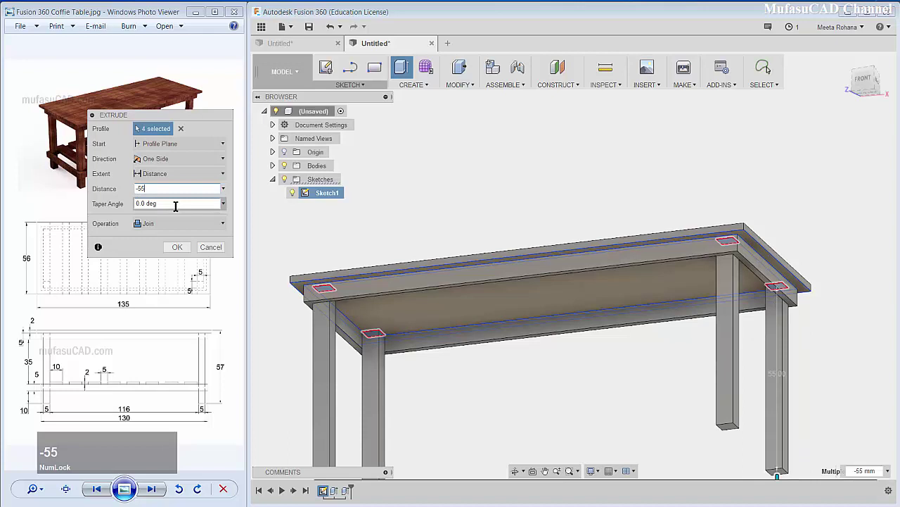
left_click(168, 228)
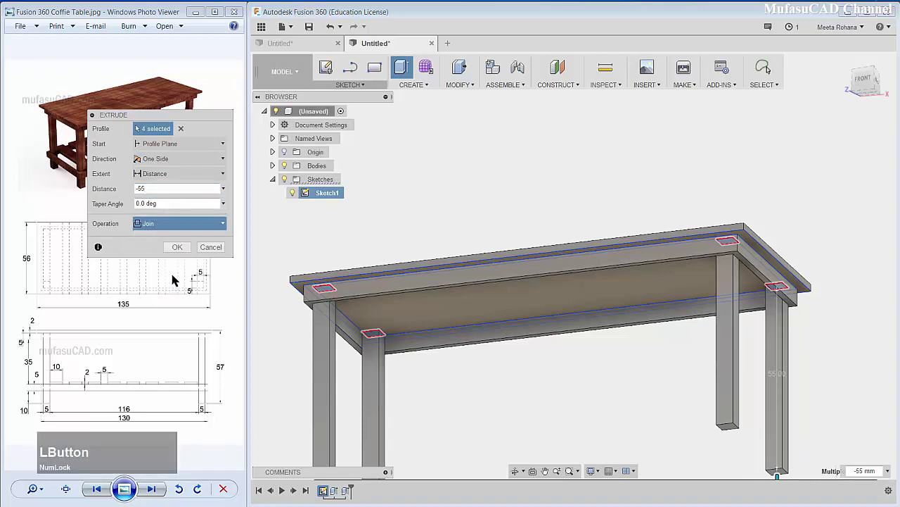
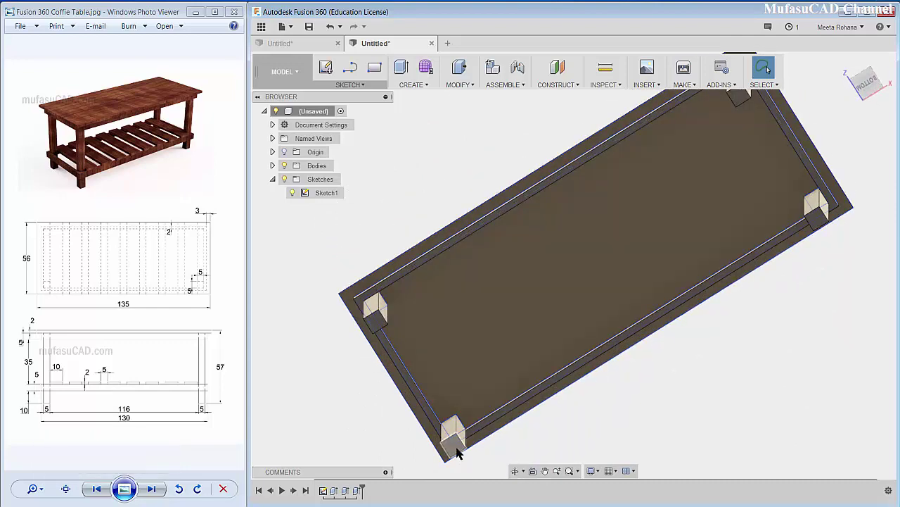
Sketch two frame rectangles on a leg's bottom face and finish the sketch
left_click(461, 453)
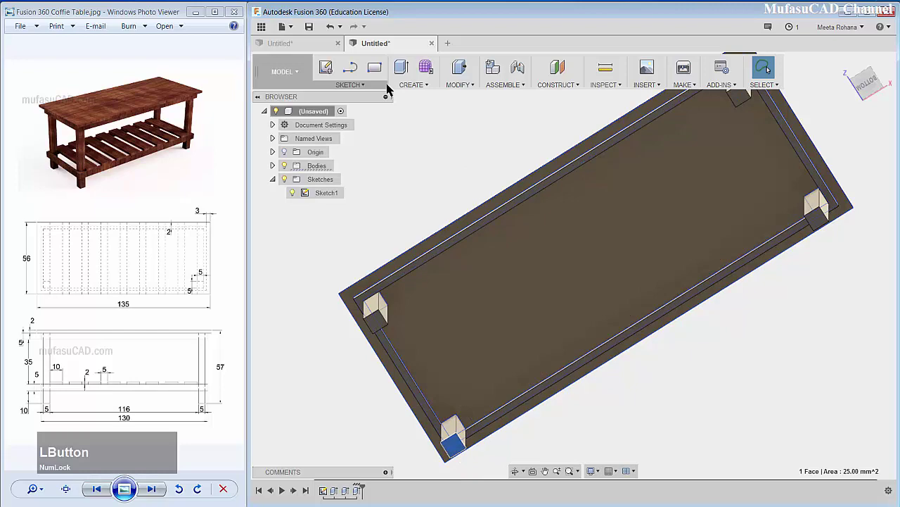
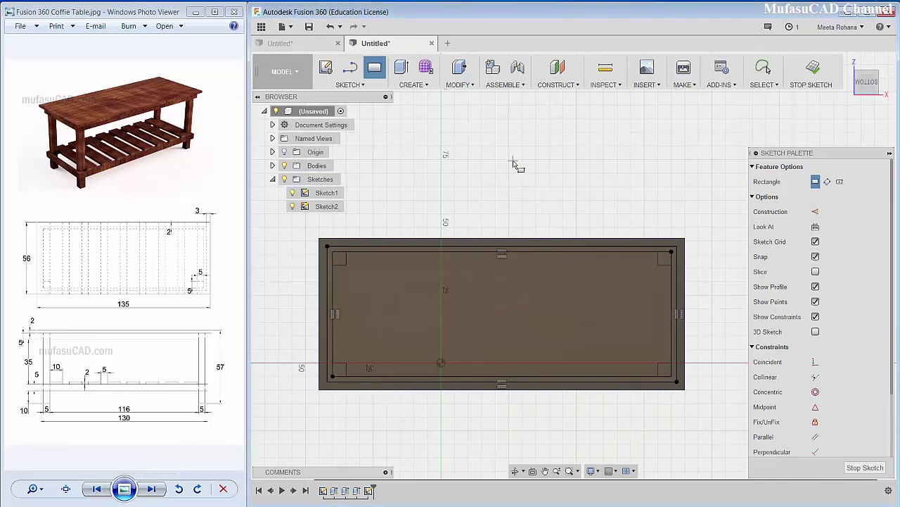
right_click(516, 163)
left_click(552, 165)
middle_click(562, 212)
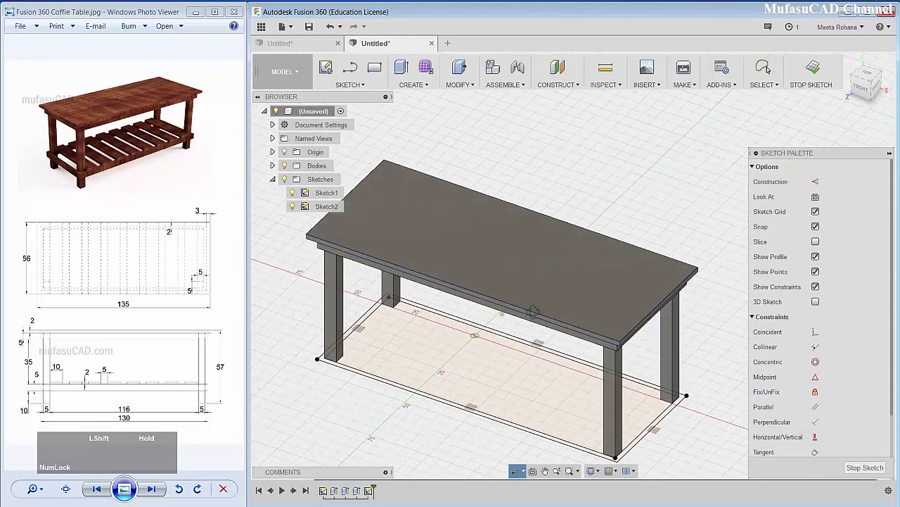
Extrude the ring between the rectangles -5 with Join as the lower frame
left_click(408, 69)
scroll("down", 3)
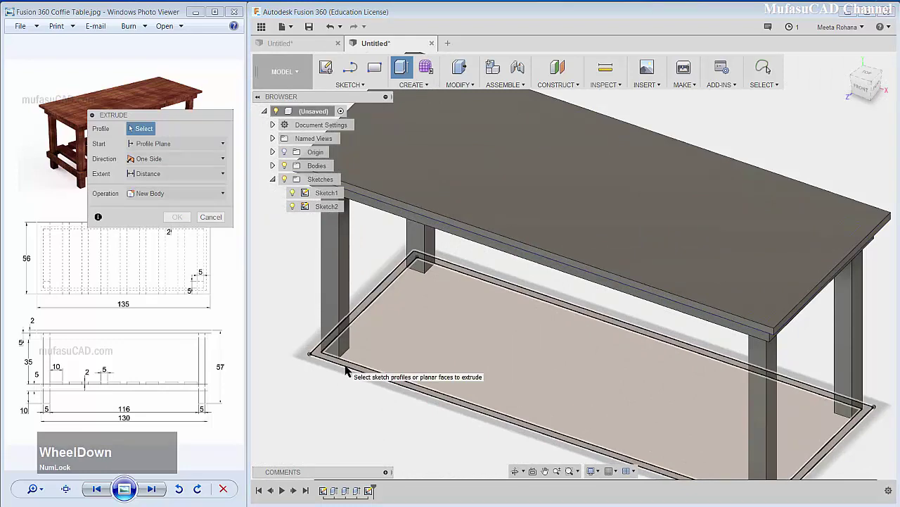
left_click(349, 370)
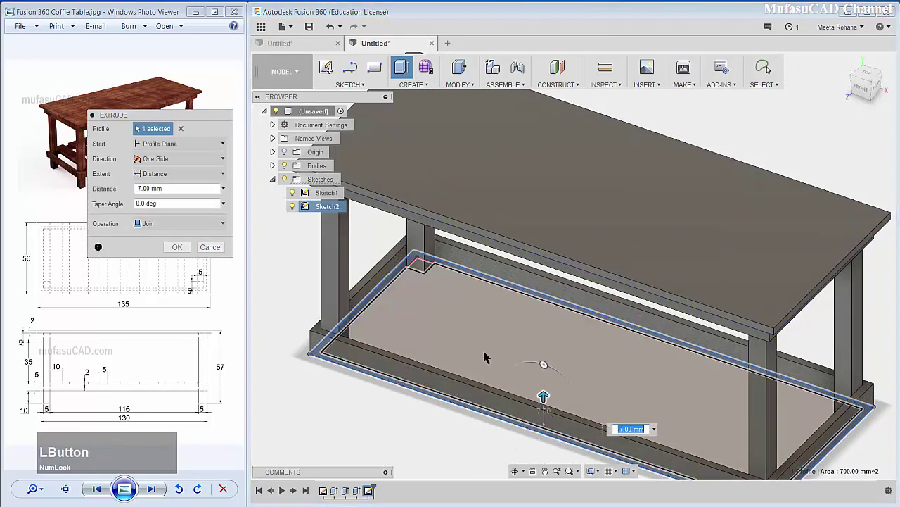
type("-5")
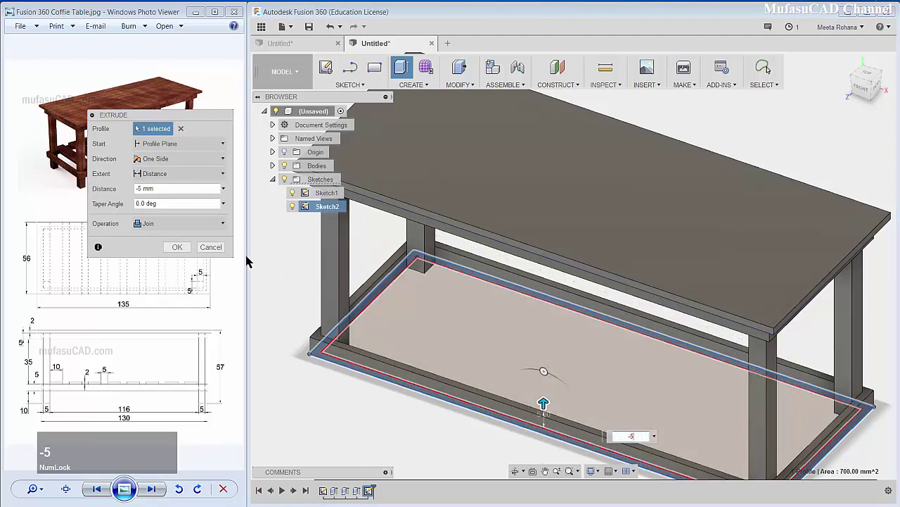
left_click(189, 225)
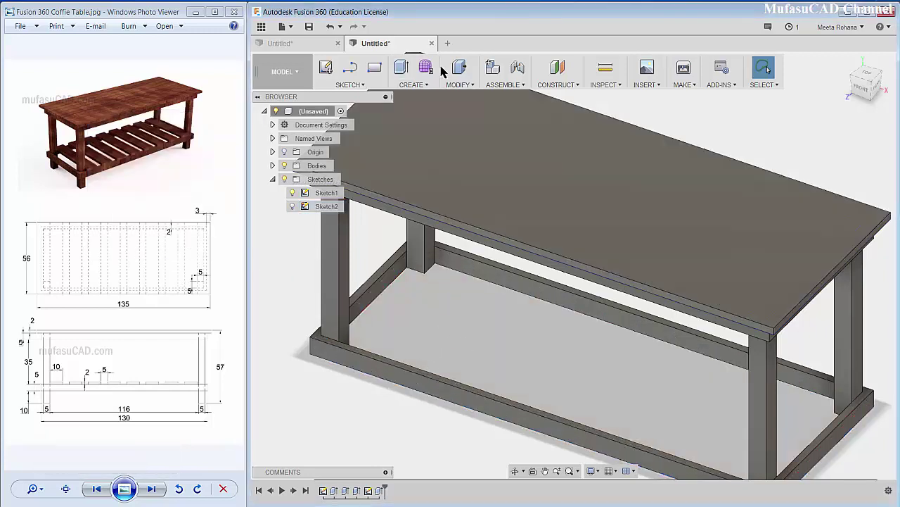
Move the lower frame body 10 mm up the legs with Move/Copy
left_click(467, 93)
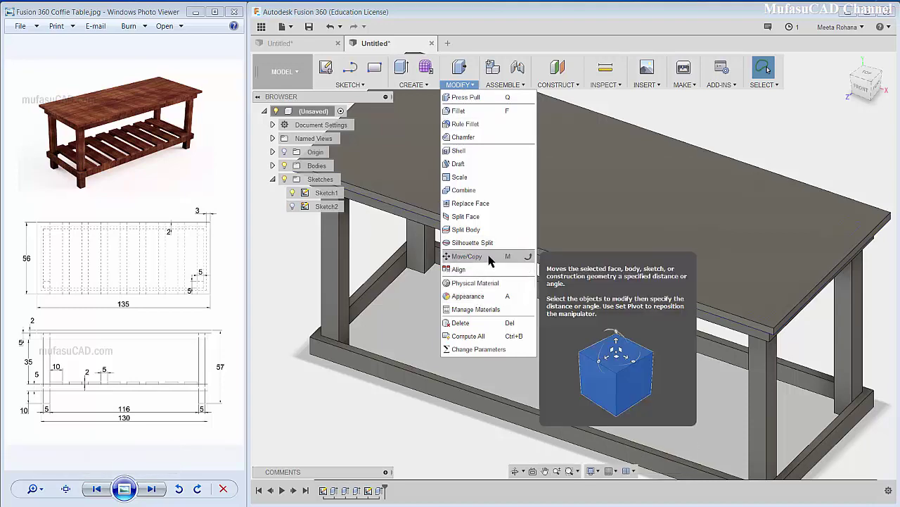
left_click(486, 260)
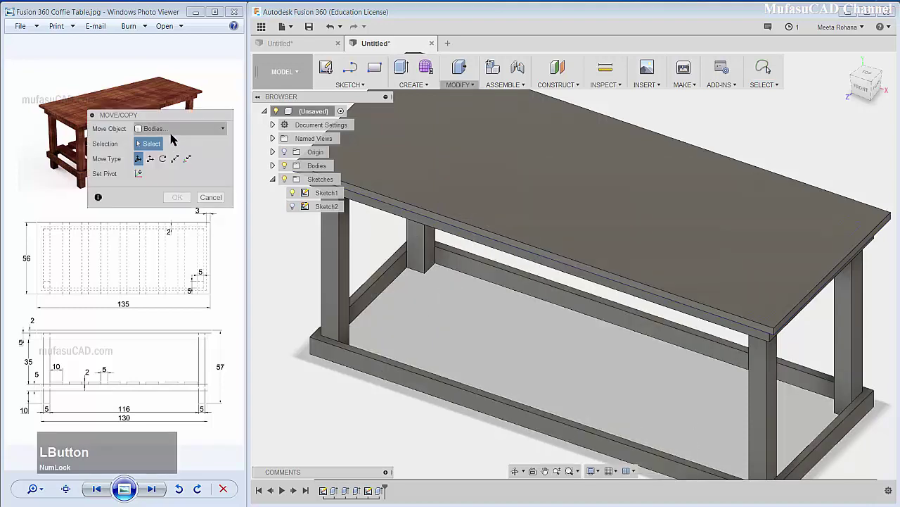
left_click(160, 136)
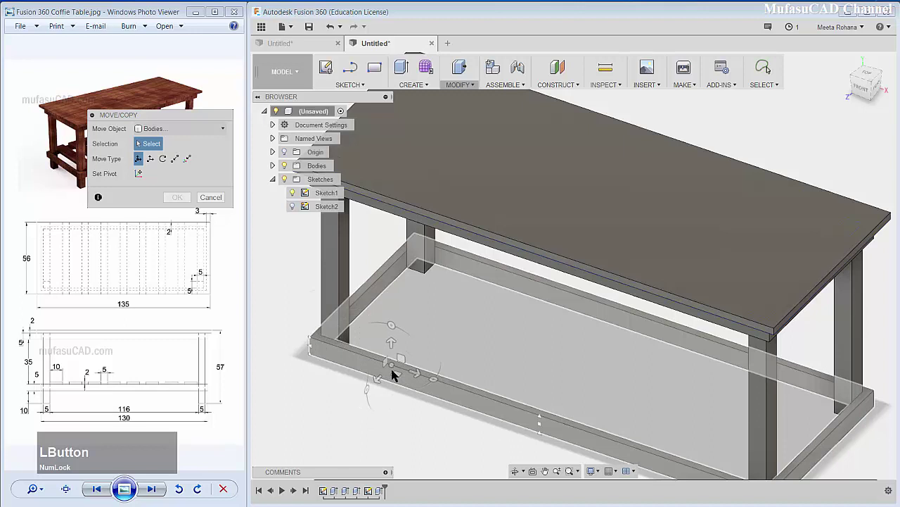
left_click(396, 374)
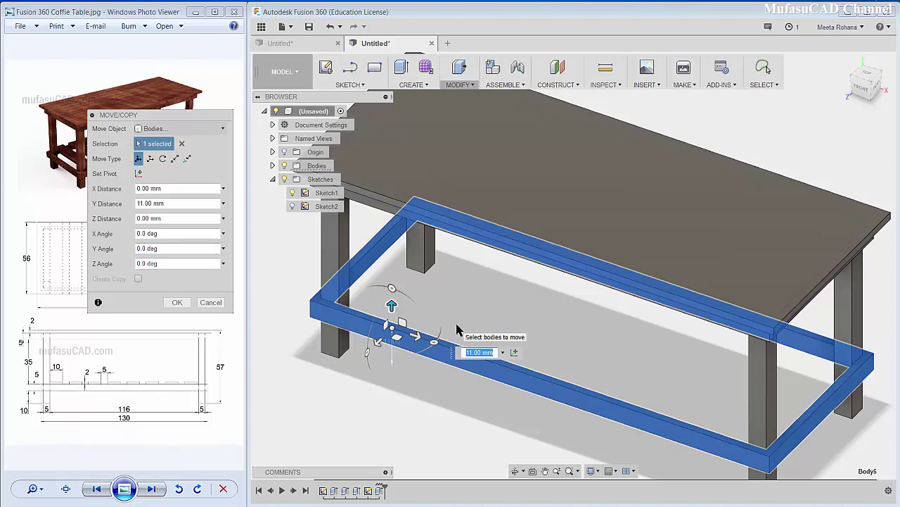
type("10")
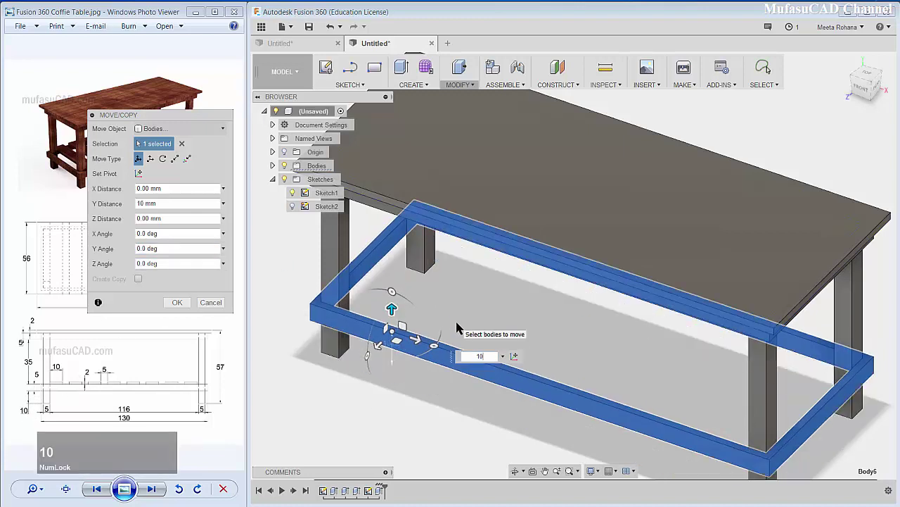
key("Return")
middle_click(540, 313)
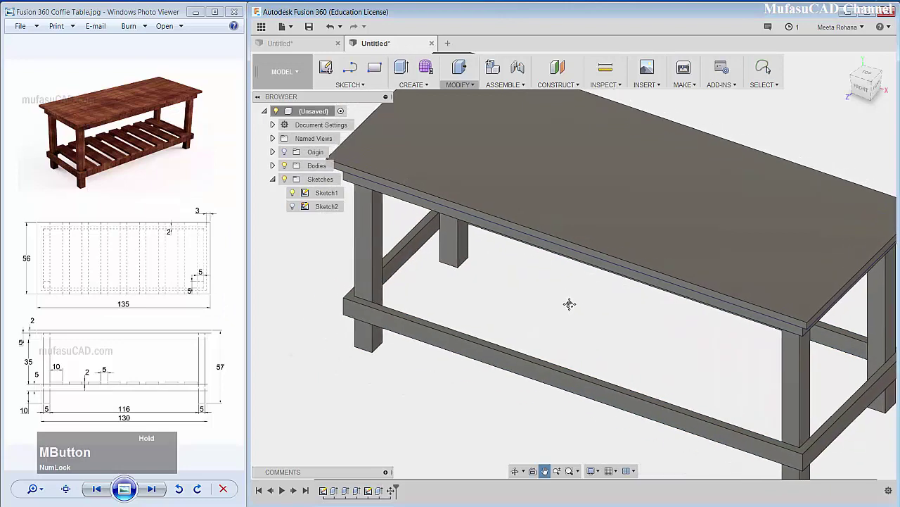
Sketch a slat rectangle on the frame rail face and dimension it 10 by 2
left_click(422, 337)
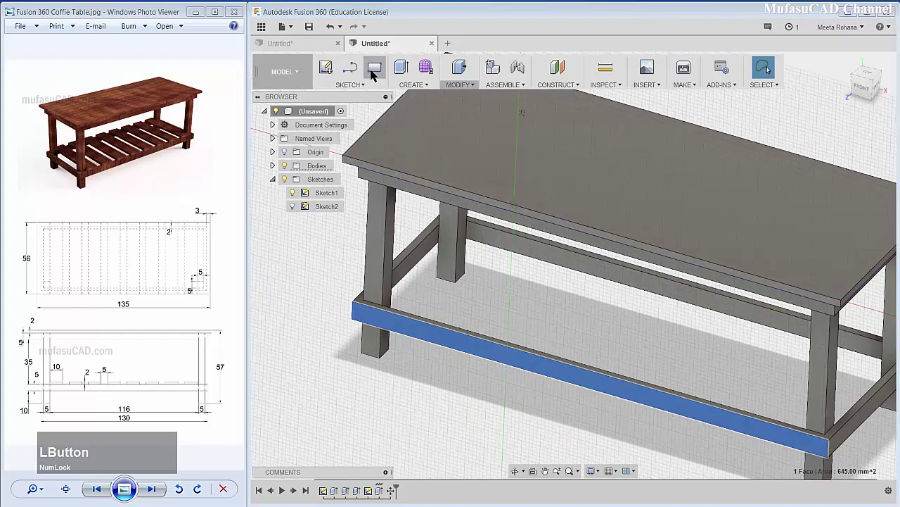
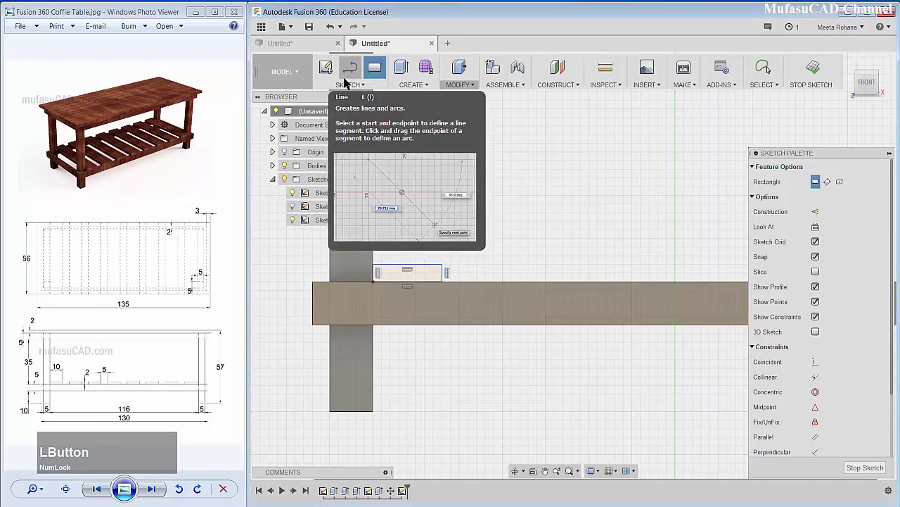
left_click(353, 89)
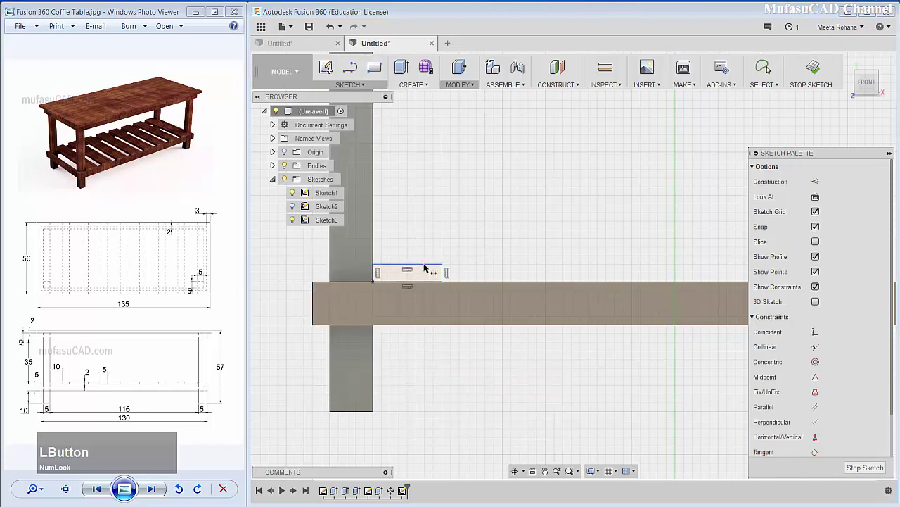
type("10")
key("Return")
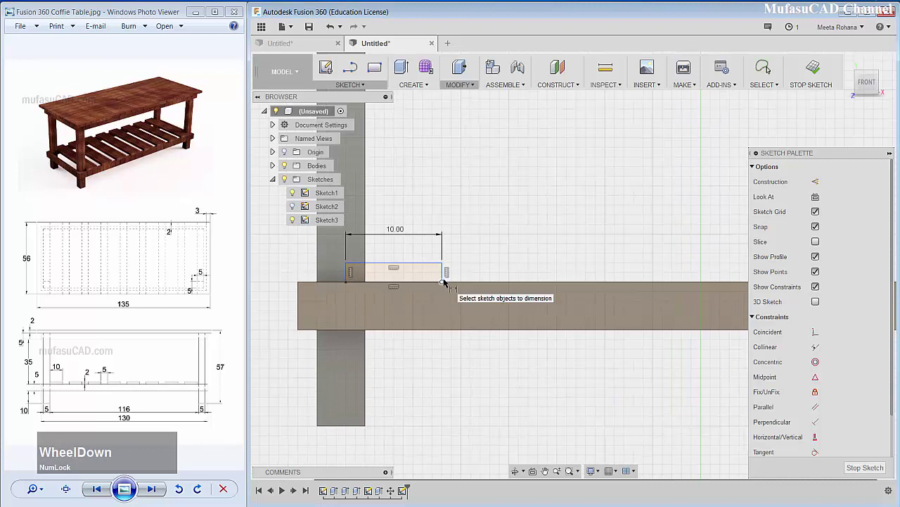
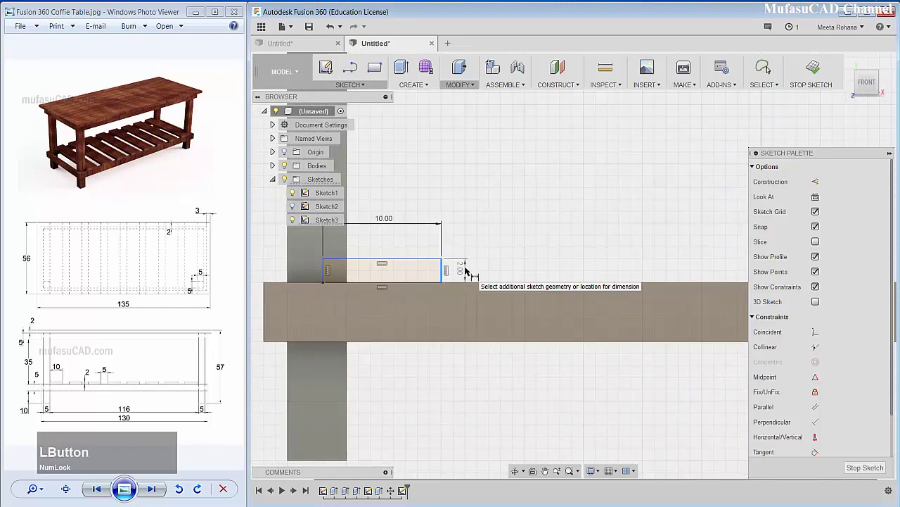
key("2")
key("Return")
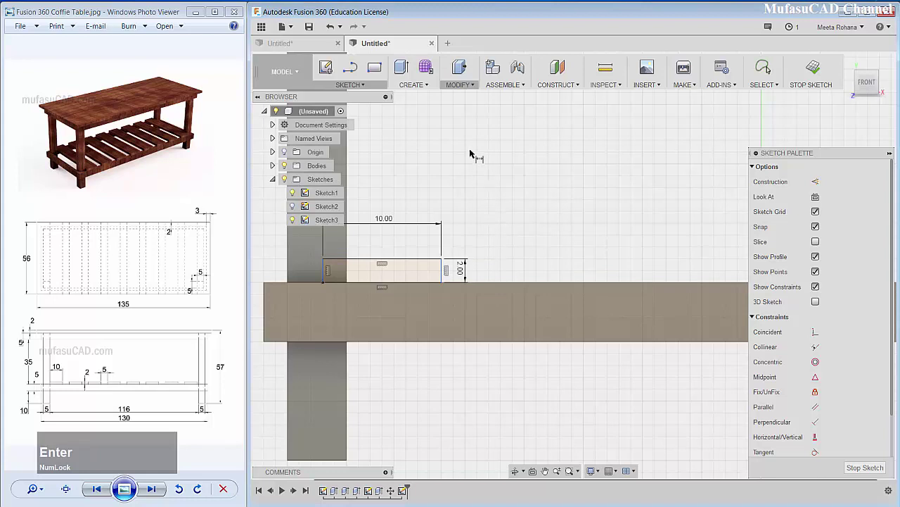
right_click(474, 154)
left_click(430, 157)
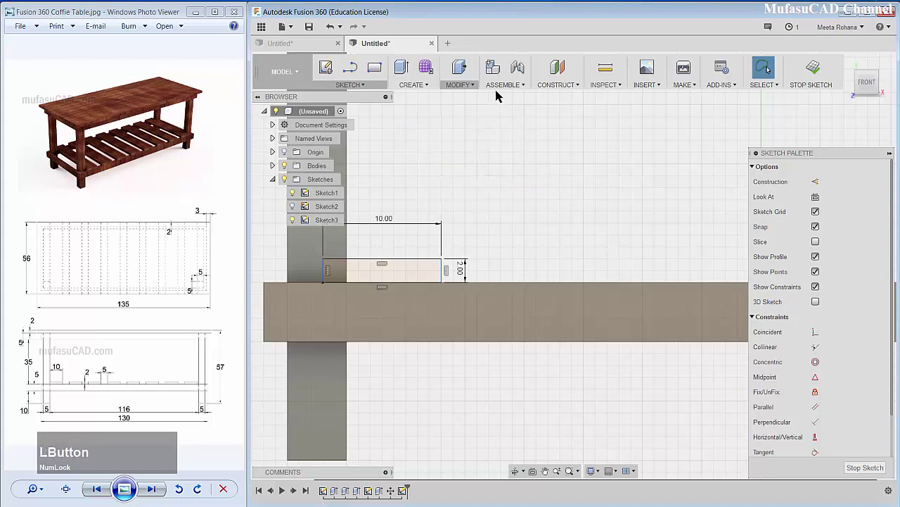
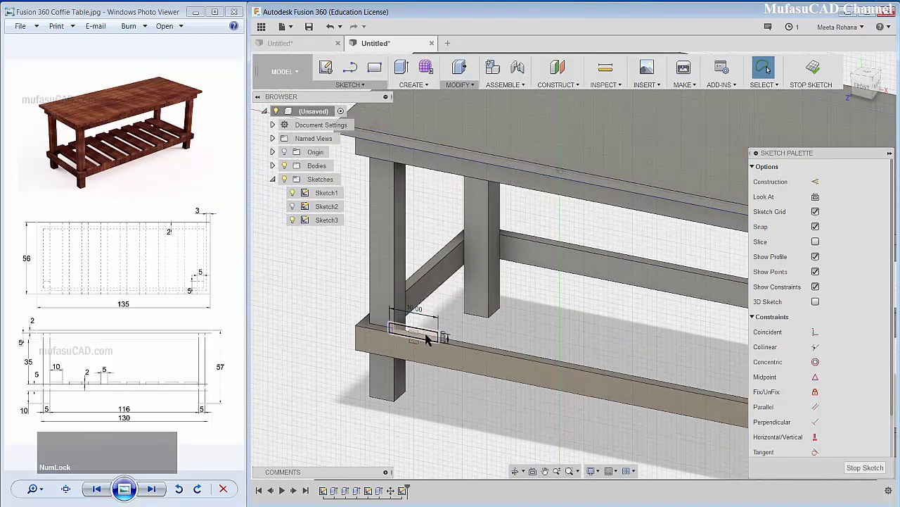
Start extruding the 10 by 2 rectangle into the first shelf slat
left_click(404, 73)
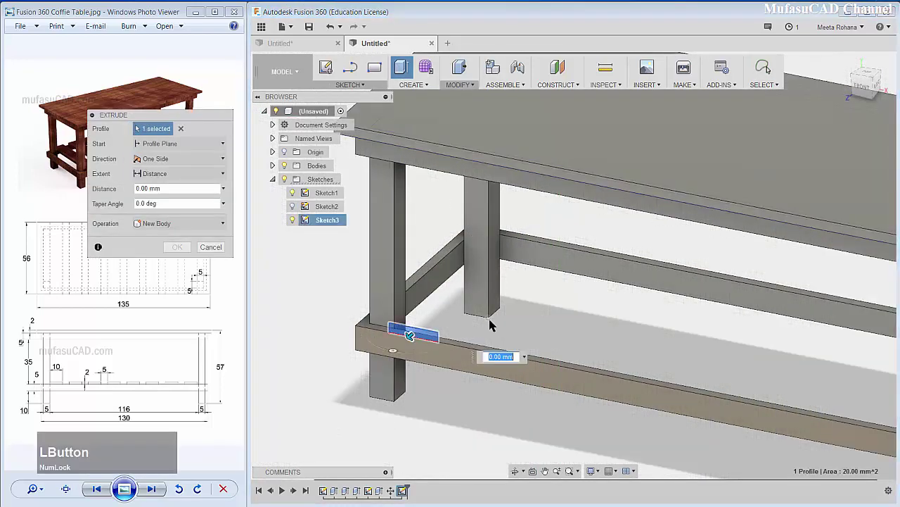
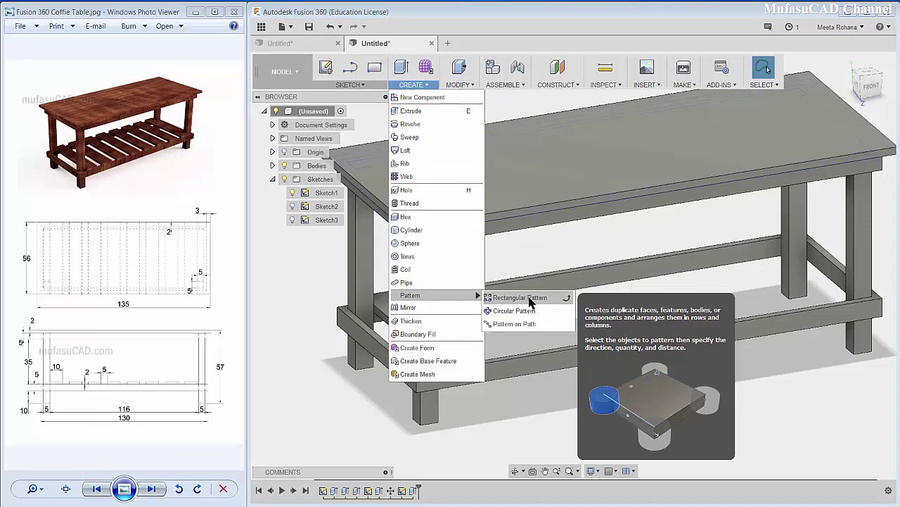
Rectangular-pattern the slat body along the rim edge at distance -105 into eight shelf slats
left_click(533, 303)
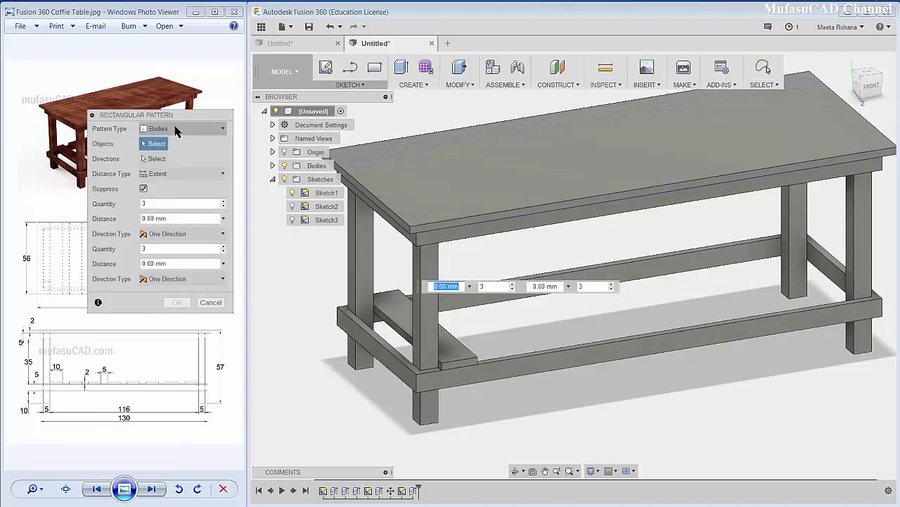
left_click(179, 130)
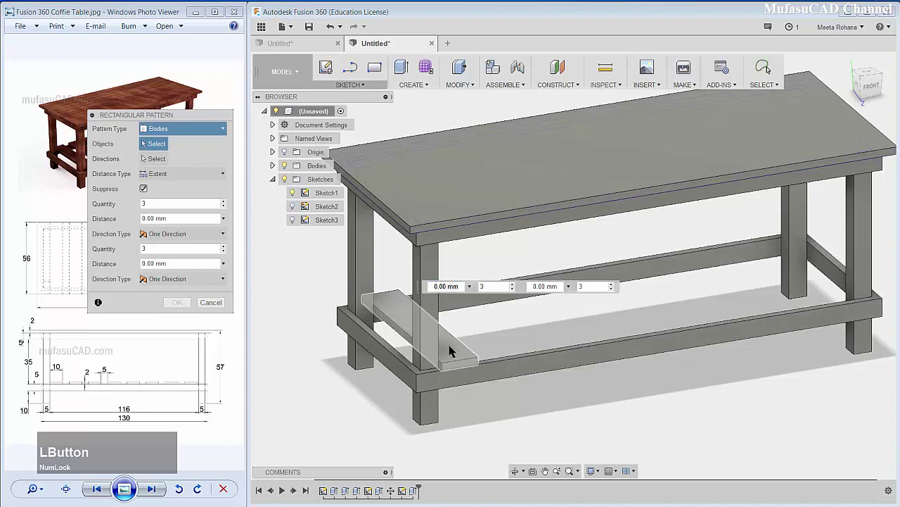
left_click(454, 351)
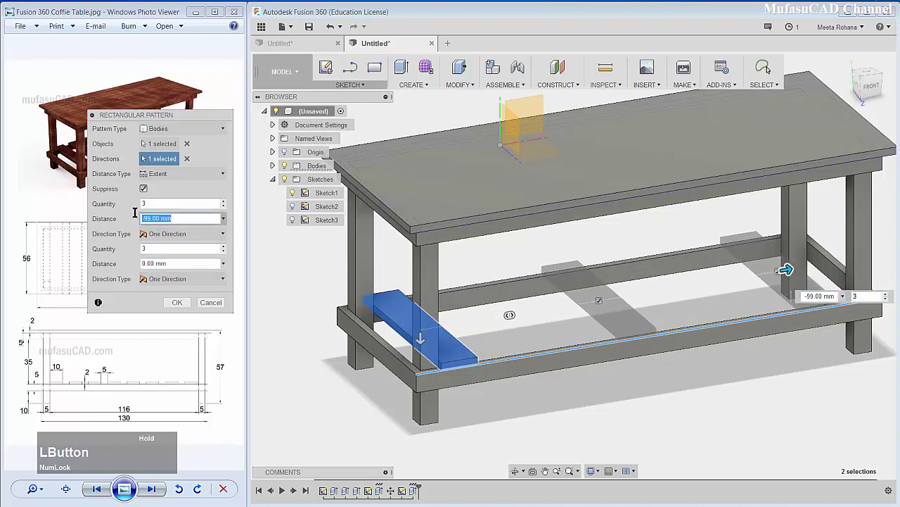
type("-")
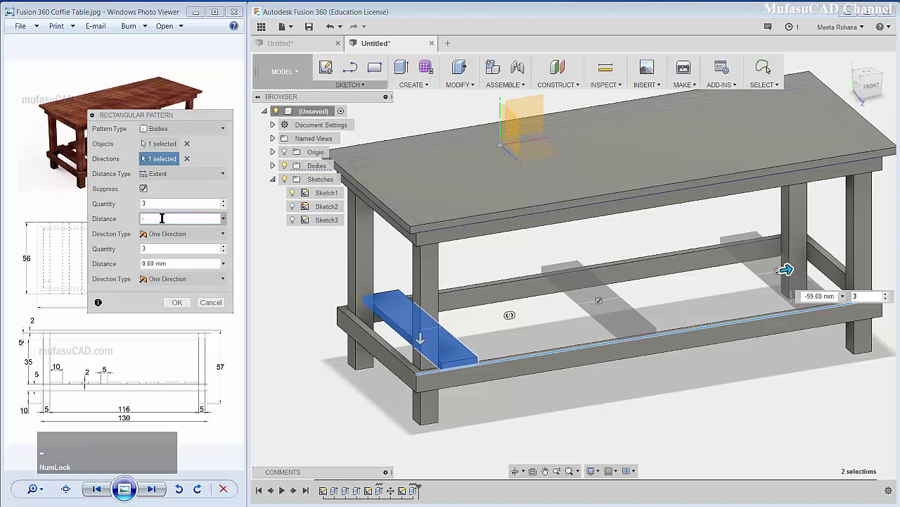
type("105")
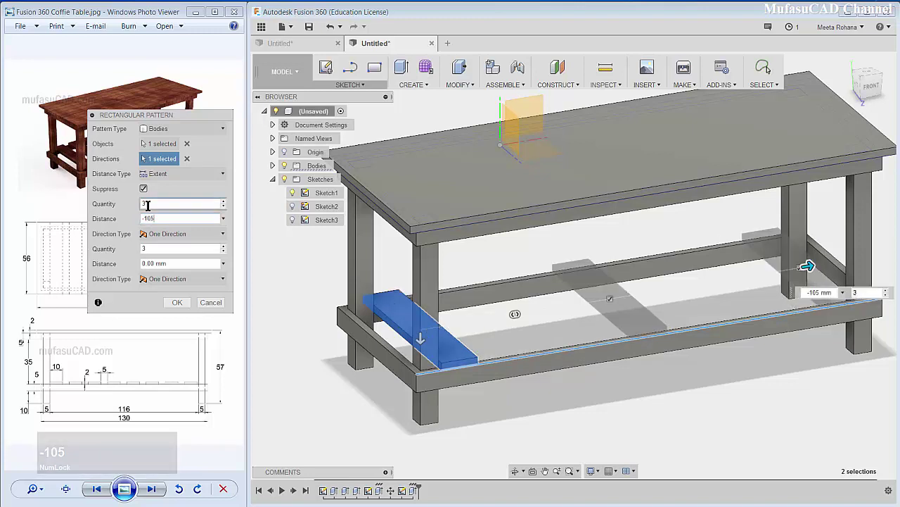
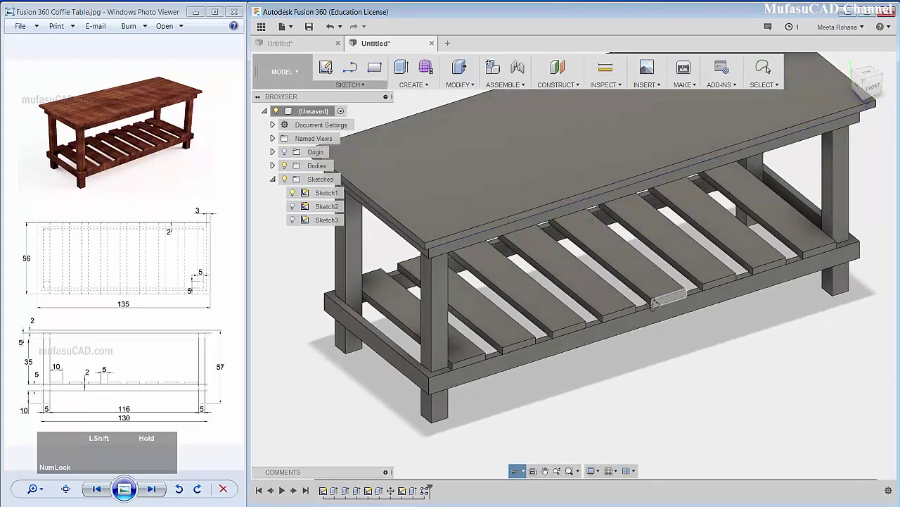
scroll("down", 3)
scroll("up", 3)
middle_click(669, 231)
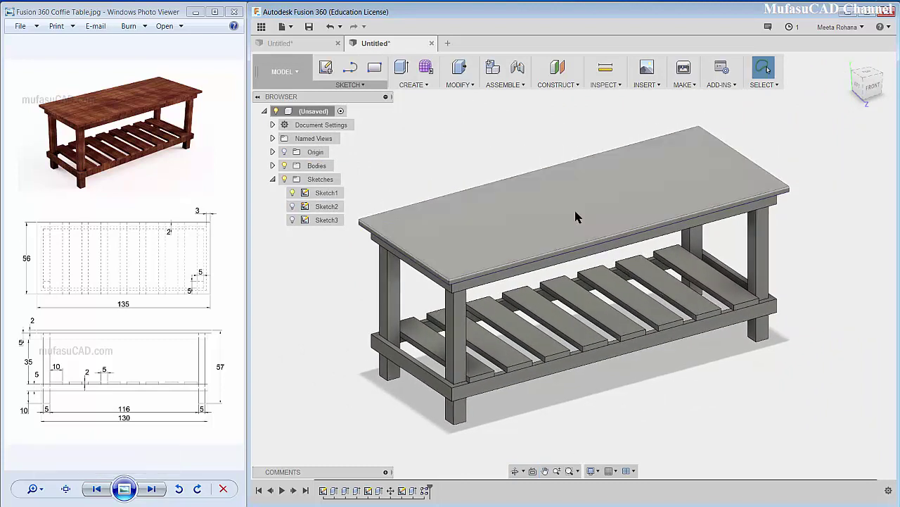
In the Render workspace, apply the Wood > Unfinished > Cherry appearance to the whole table
left_click(301, 77)
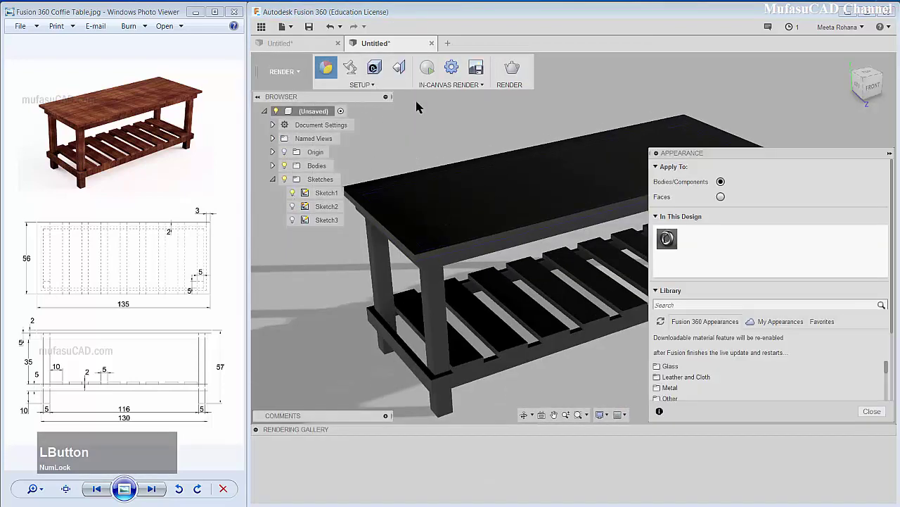
left_click(893, 375)
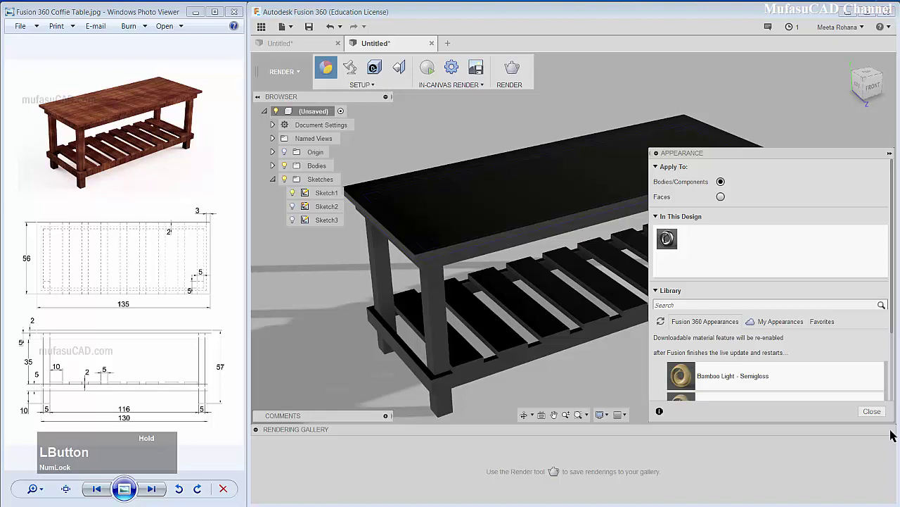
scroll("down", 3)
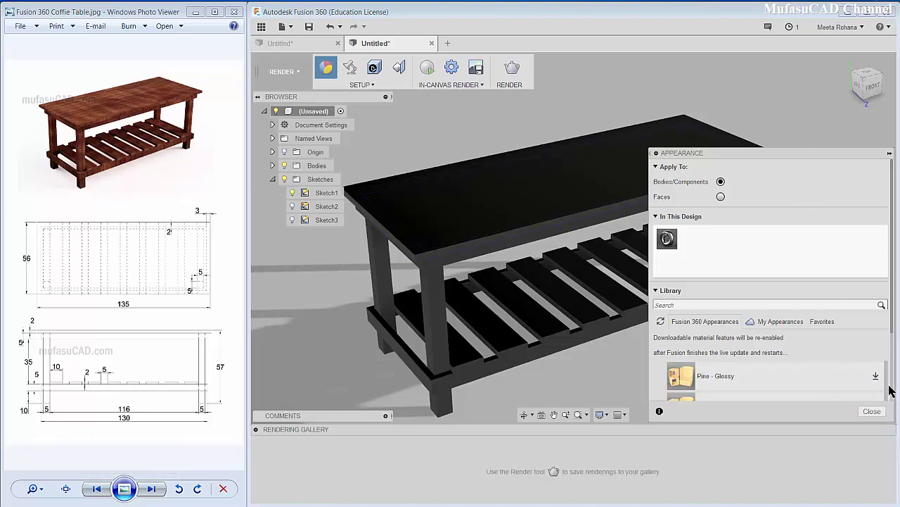
left_click(895, 293)
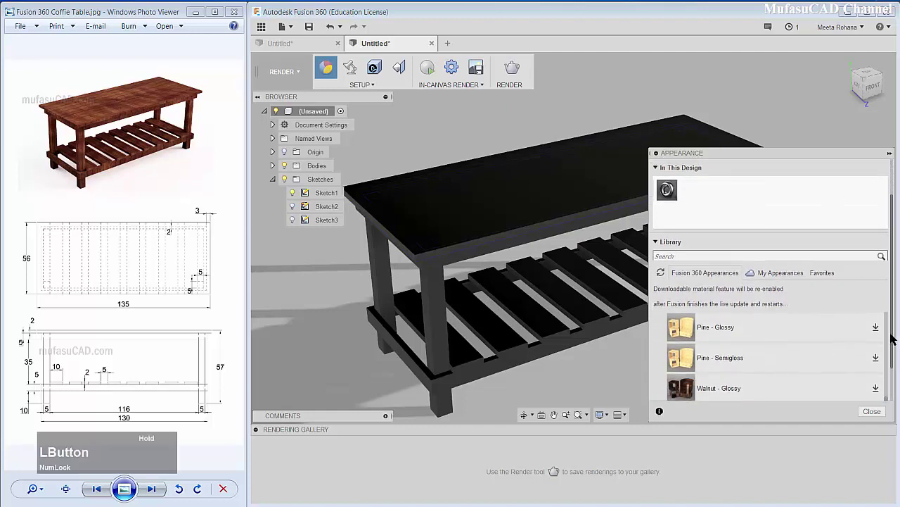
scroll("up", 3)
scroll("down", 3)
left_click(524, 341)
scroll("up", 3)
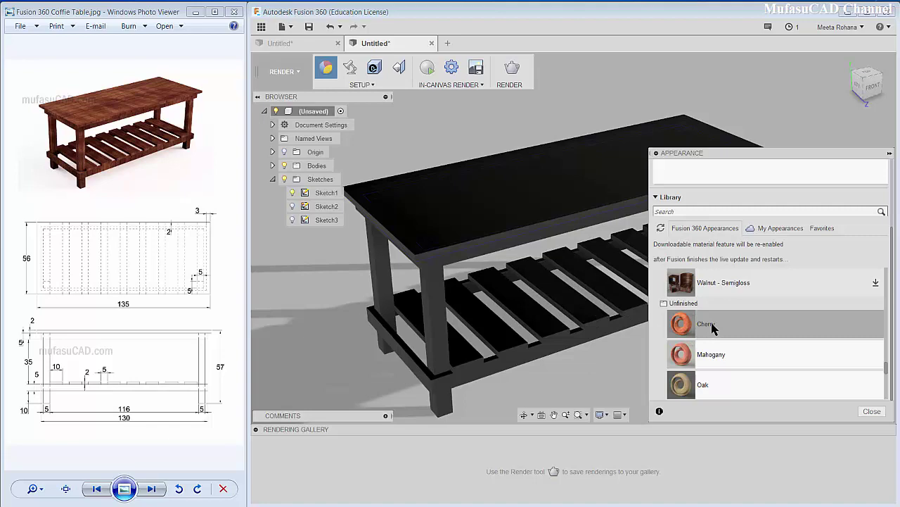
left_click(716, 329)
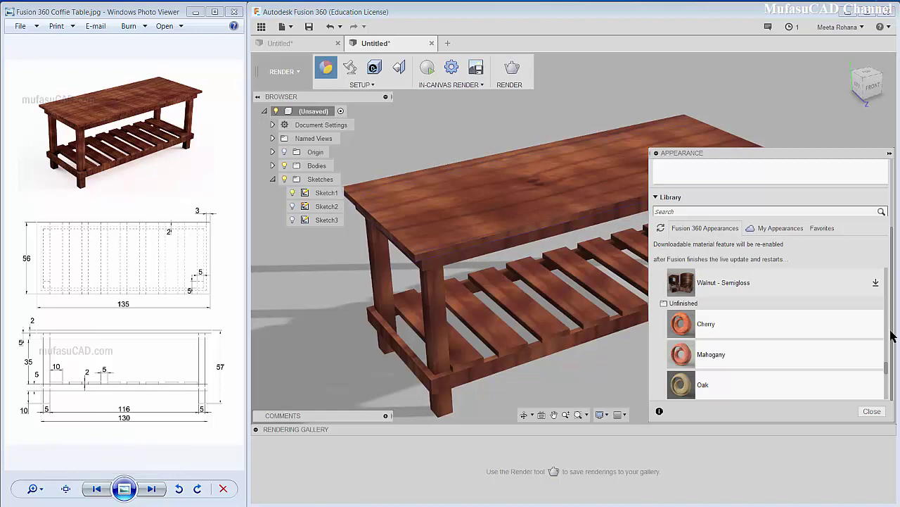
Edit the Cherry appearance to texture scale 47 with adjusted rotation, roughness and reflectance
left_click(894, 368)
scroll("up", 3)
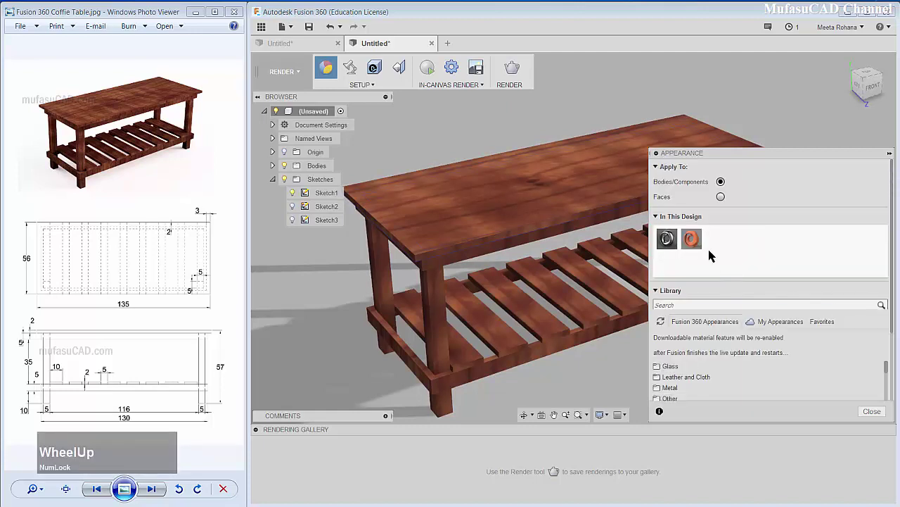
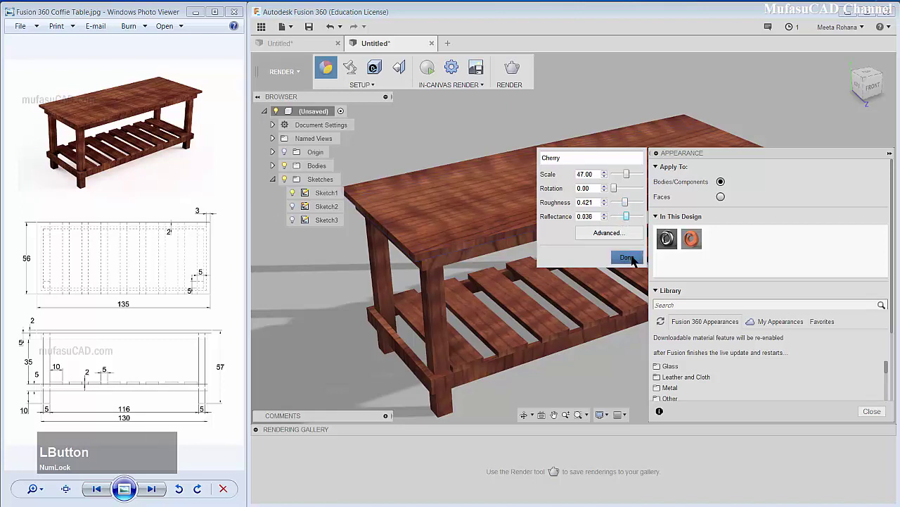
scroll("down", 3)
scroll("up", 3)
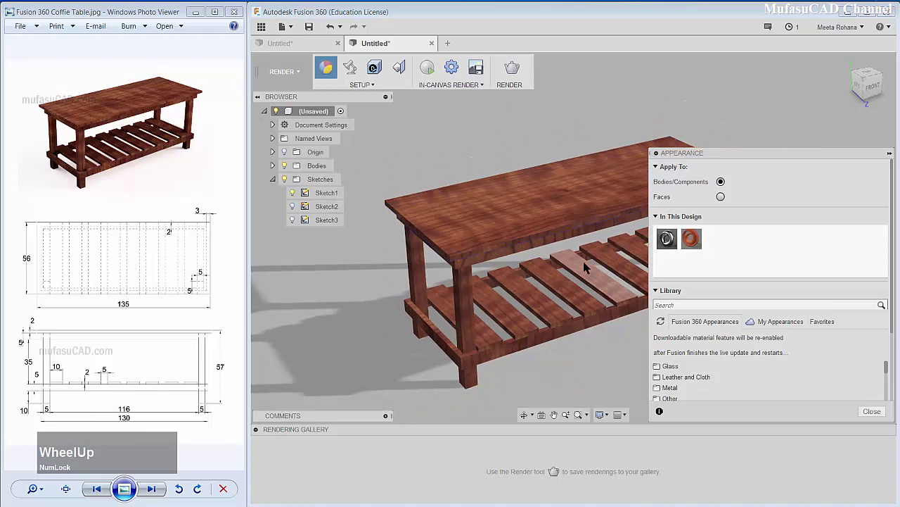
middle_click(537, 273)
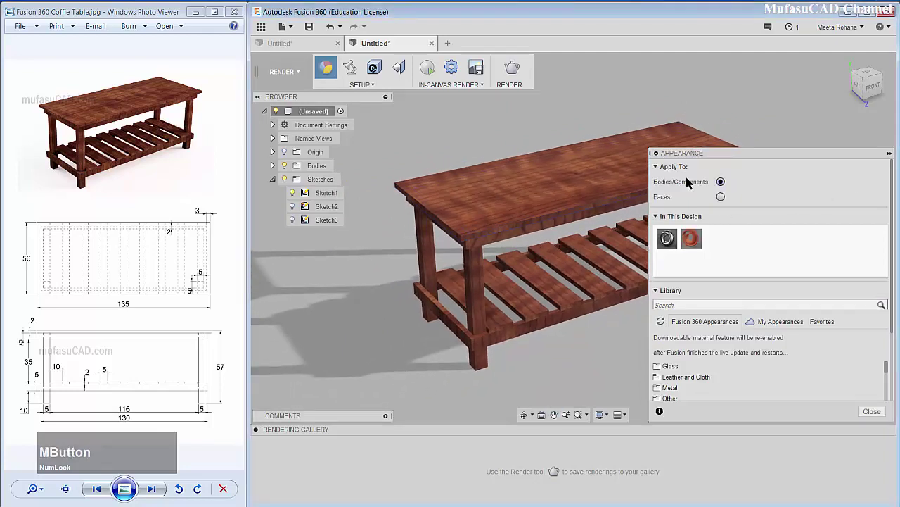
Run an in-canvas render of the cherry-wood table until it looks photorealistic
left_click(455, 86)
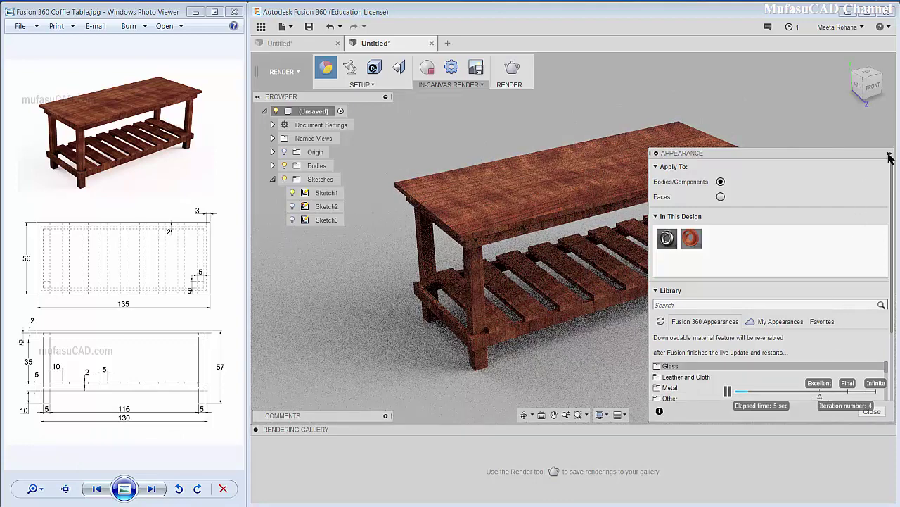
left_click(858, 158)
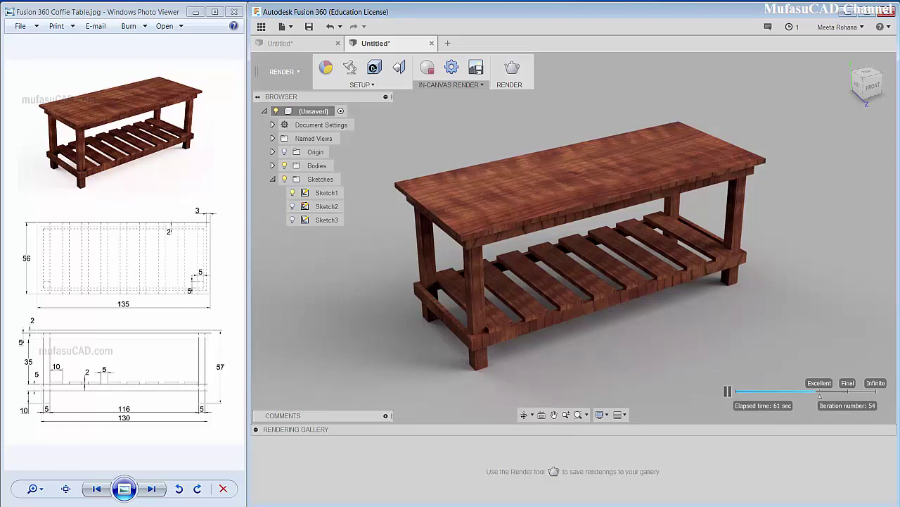
left_click(594, 297)
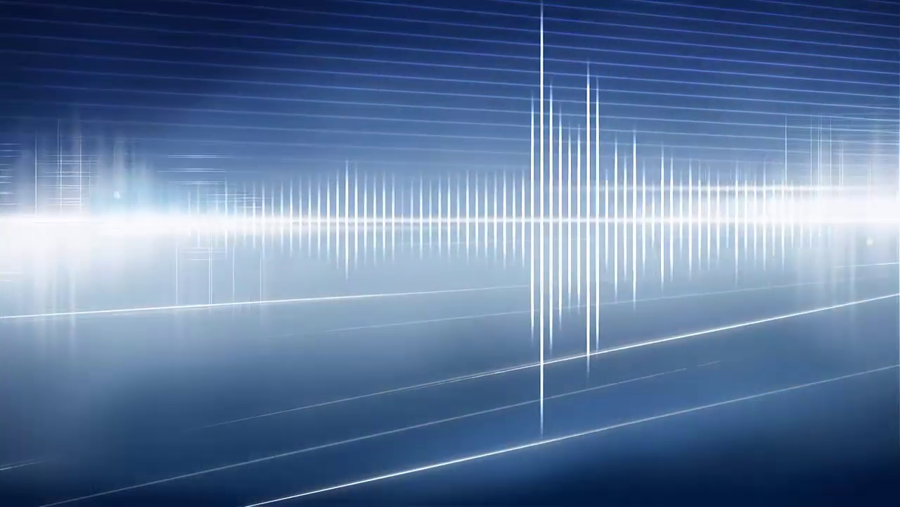